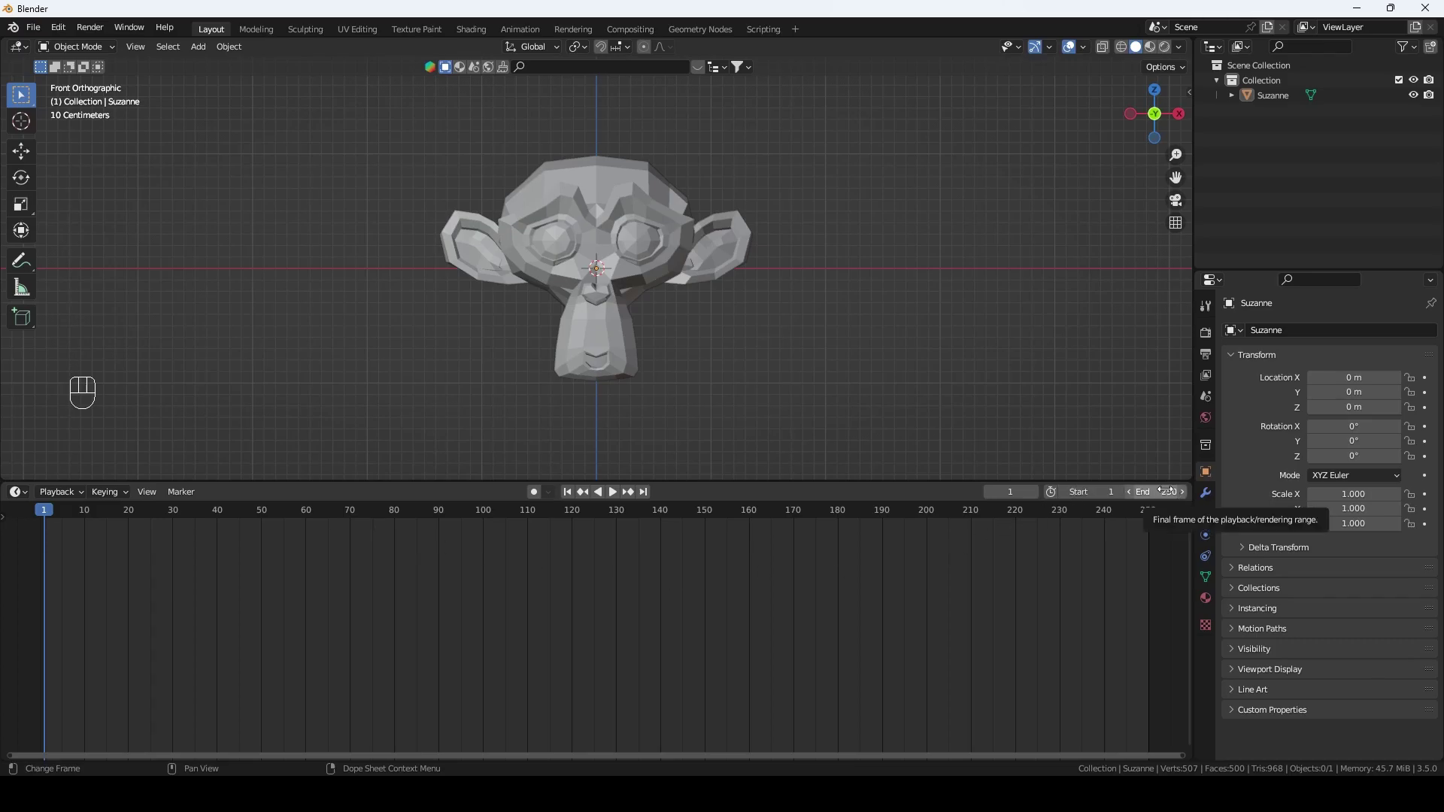
# Step: Select Suzanne in the viewport and jump the timeline to frame 15
pyautogui.click(617, 259)
pyautogui.scroll(3)
pyautogui.moveTo(637, 311); pyautogui.dragTo(633, 351)
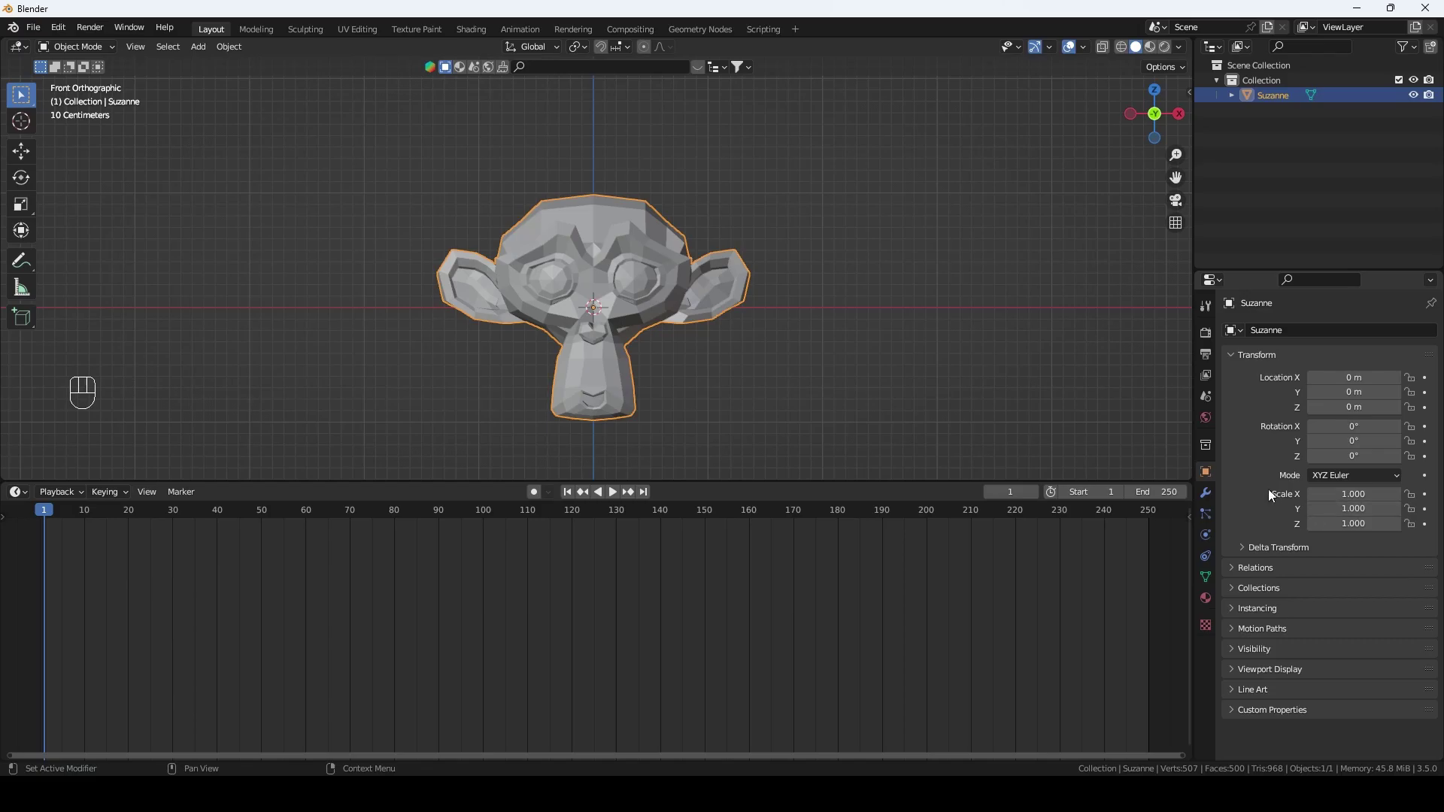
pyautogui.click(669, 560)
pyautogui.click(602, 306)
pyautogui.scroll(3)
pyautogui.middleClick(140, 562)
pyautogui.scroll(3)
pyautogui.click(390, 509)
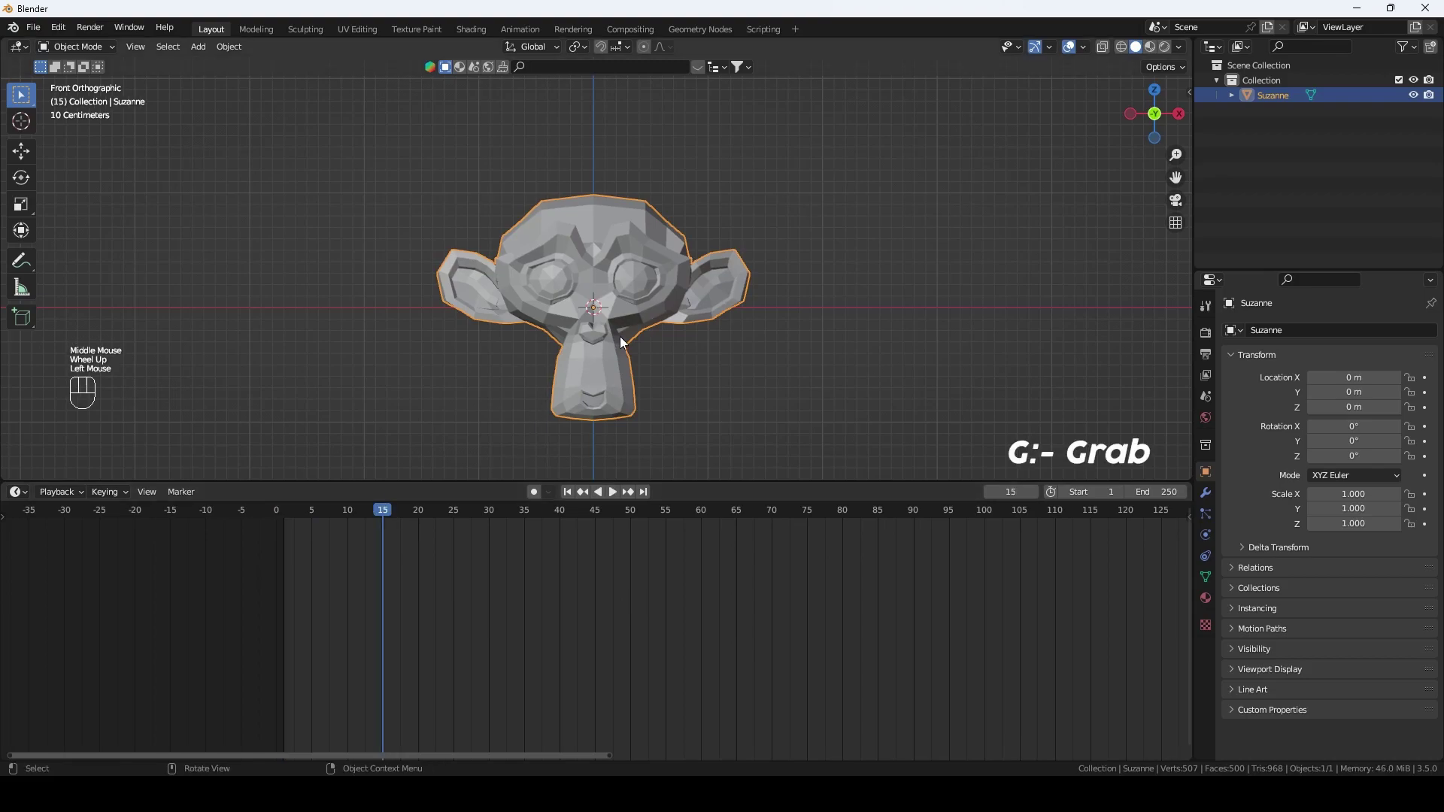
# Step: Slide Suzanne to the right along X with G, play the result and return to frame 1
pyautogui.press('g')
pyautogui.moveTo(1042, 353); pyautogui.dragTo(850, 345)
pyautogui.click(577, 495)
pyautogui.press('space')
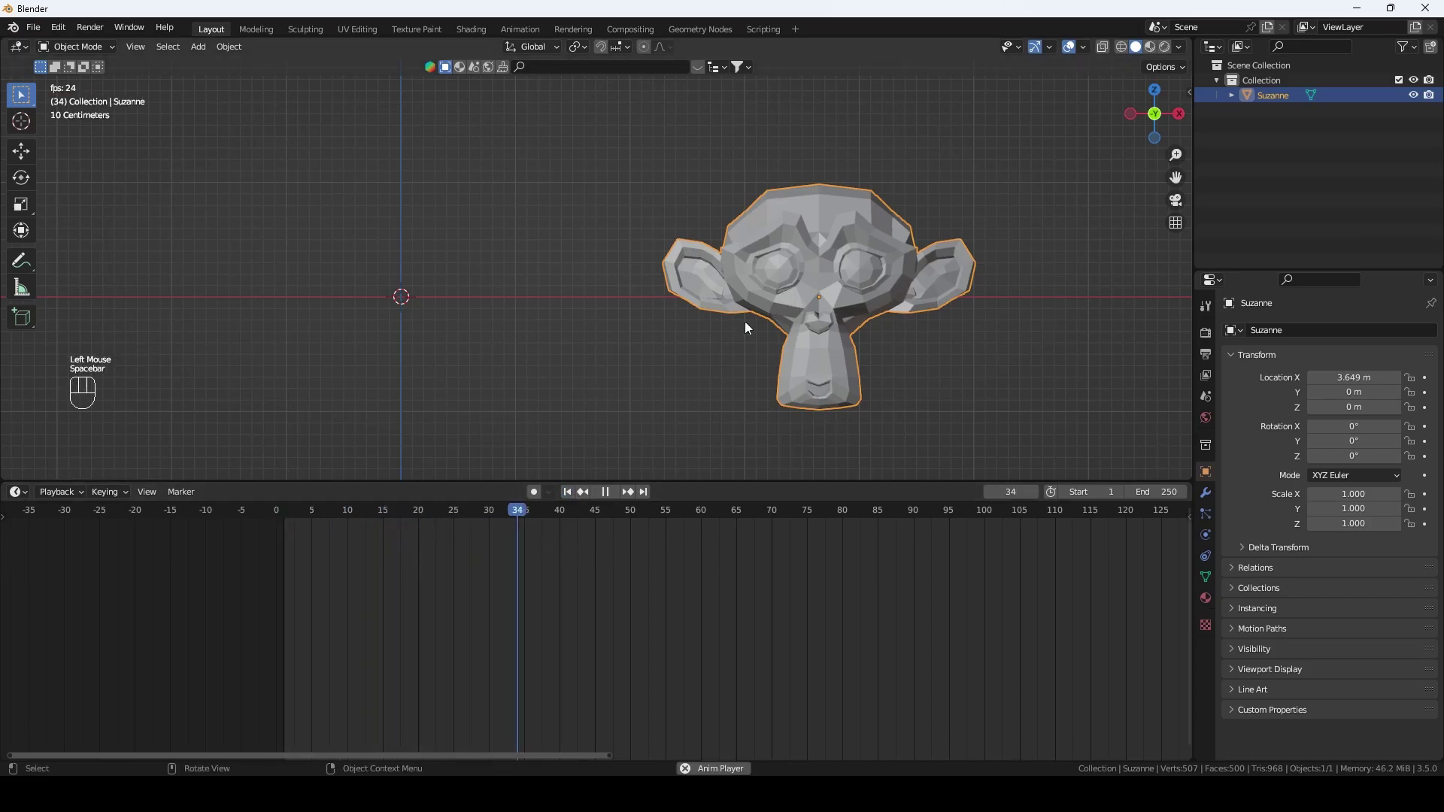
pyautogui.press('space')
pyautogui.press('shift+Left')
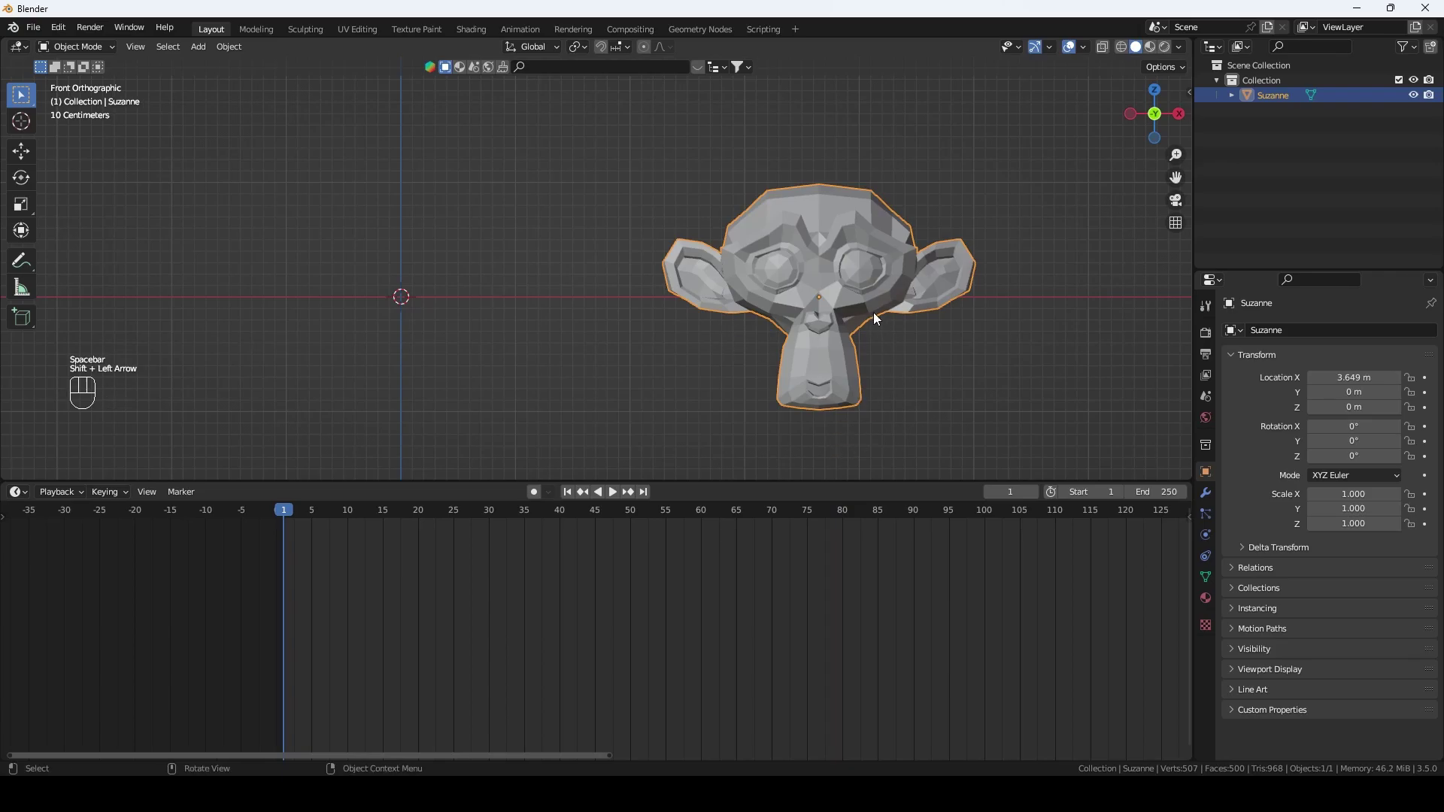
# Step: Undo the move so Suzanne sits back at the origin on frame 1
pyautogui.press('ctrl+z')
pyautogui.press('ctrl+z')
pyautogui.press('ctrl+z')
pyautogui.scroll(3)
pyautogui.moveTo(627, 340); pyautogui.dragTo(783, 322)
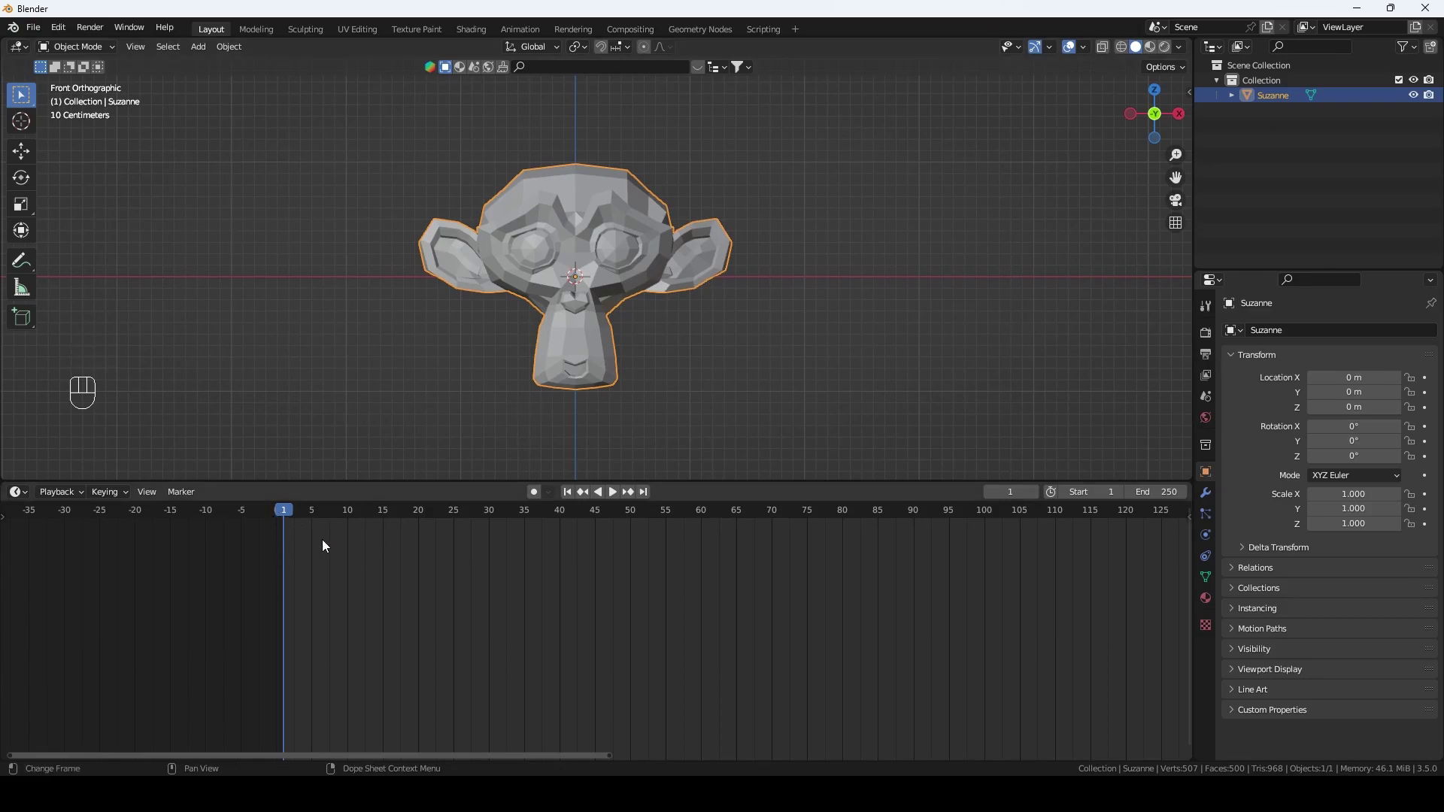
pyautogui.moveTo(399, 555); pyautogui.dragTo(323, 568)
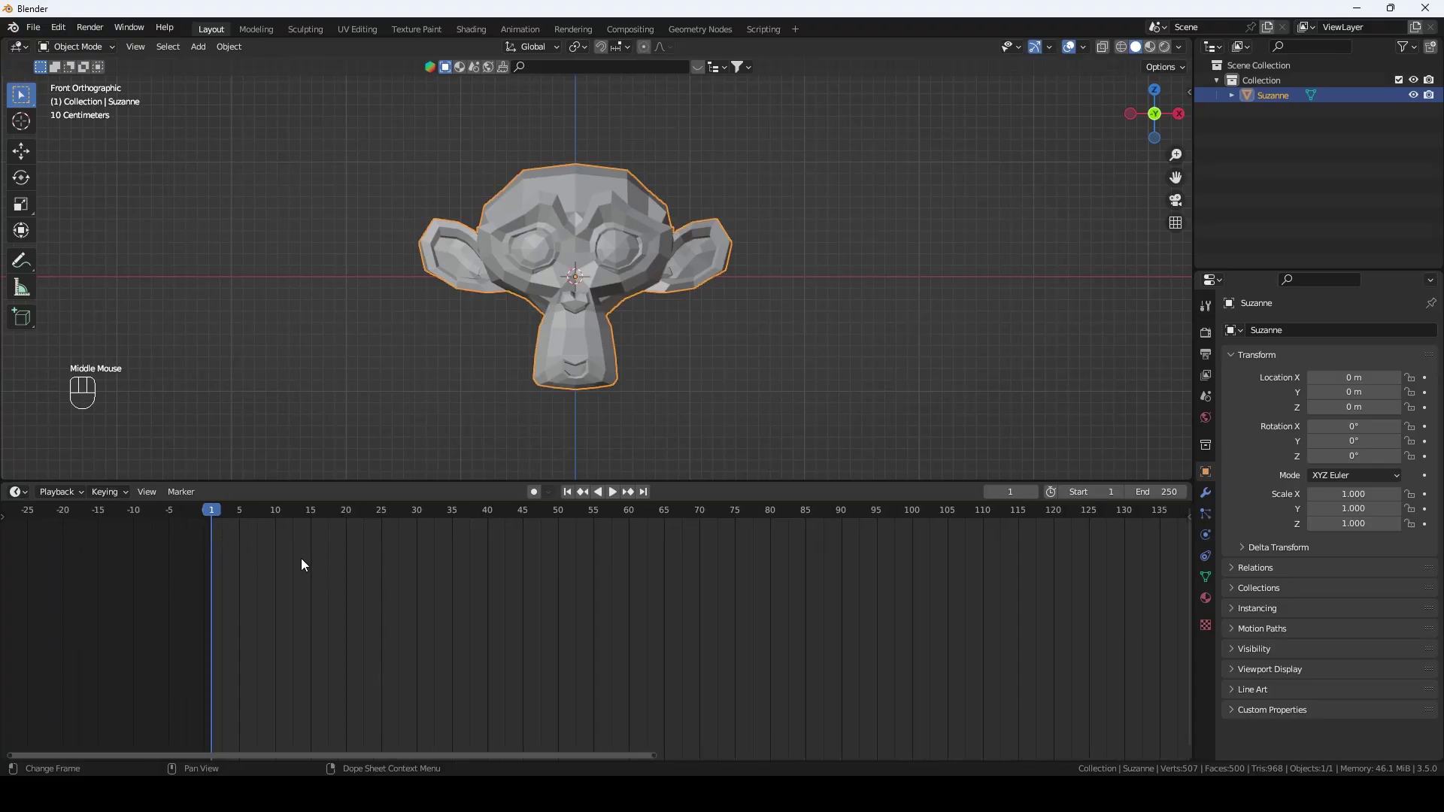
# Step: Key Suzanne's Location at frame 1, slide her right and key Location again at frame 15
pyautogui.click(598, 269)
pyautogui.press('i')
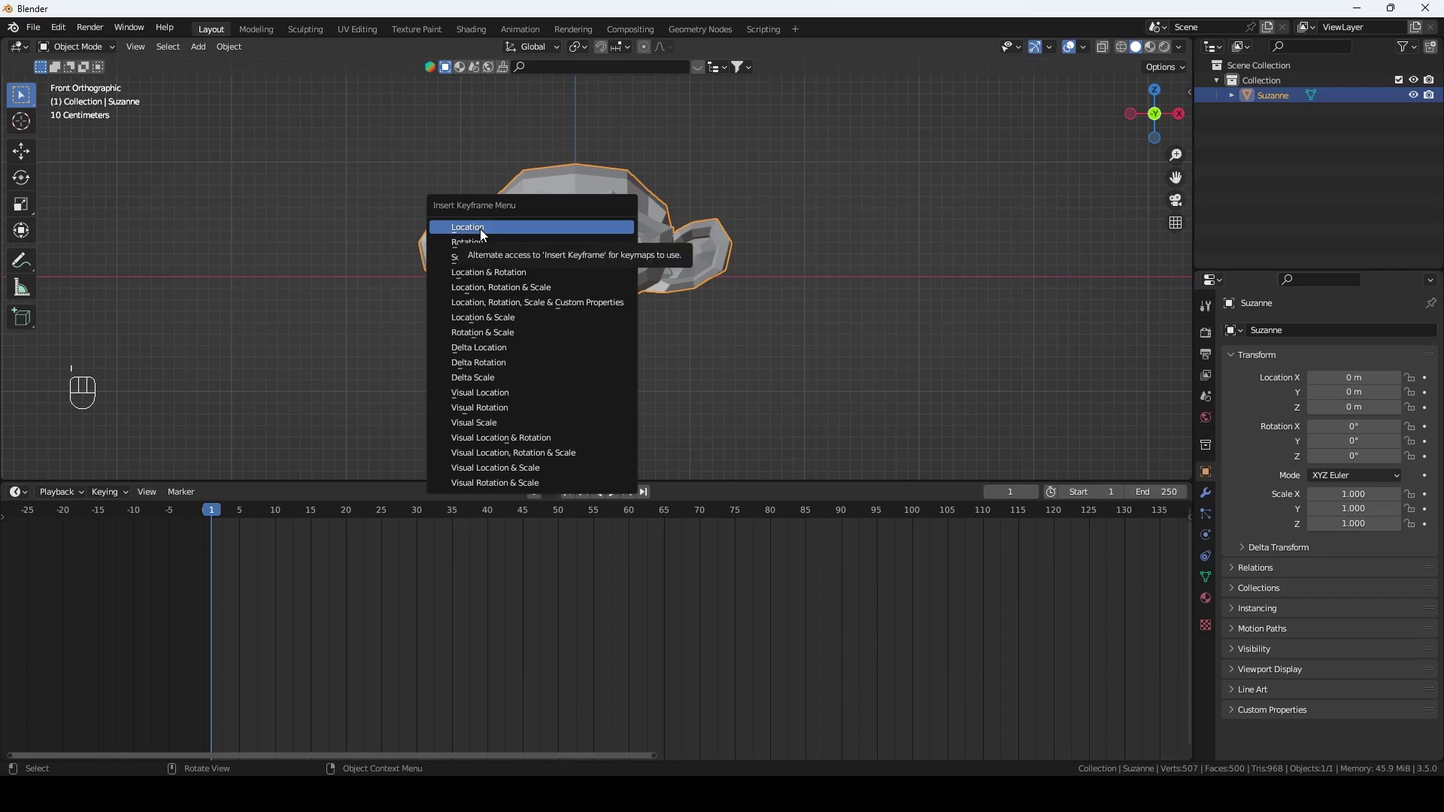
pyautogui.scroll(3)
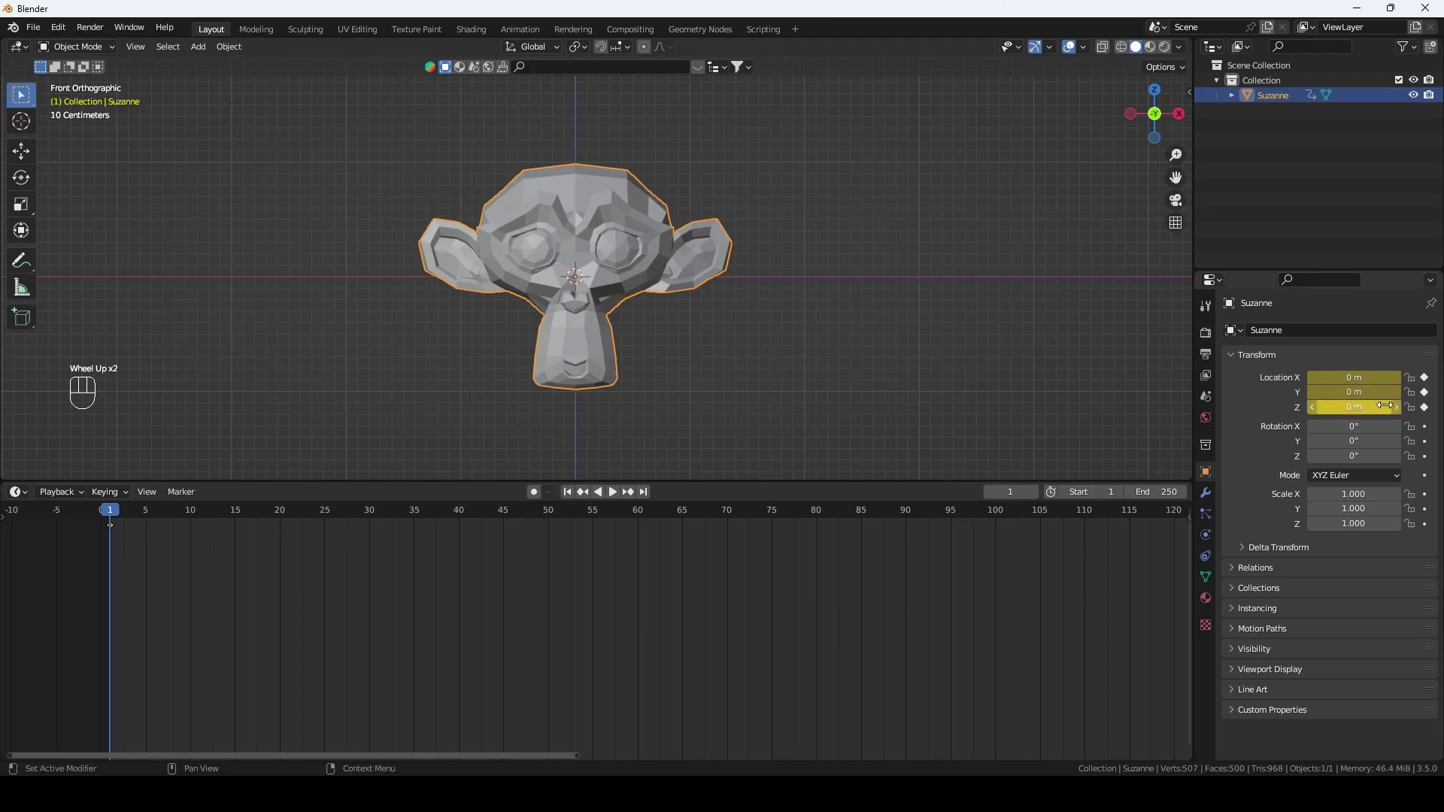
pyautogui.press('ctrl+z')
pyautogui.middleClick(161, 527)
pyautogui.moveTo(121, 517); pyautogui.dragTo(241, 558)
pyautogui.press('g')
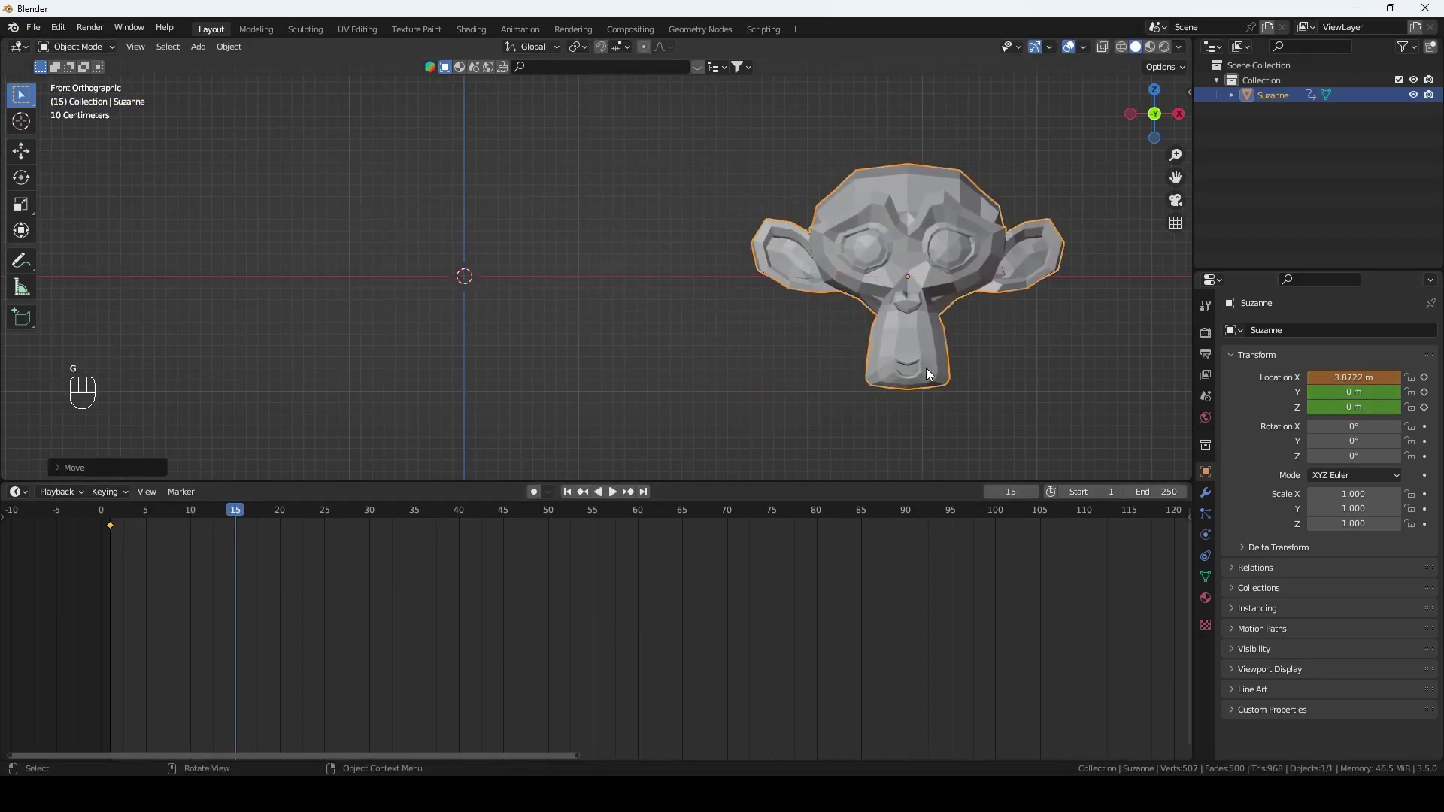
pyautogui.press('i')
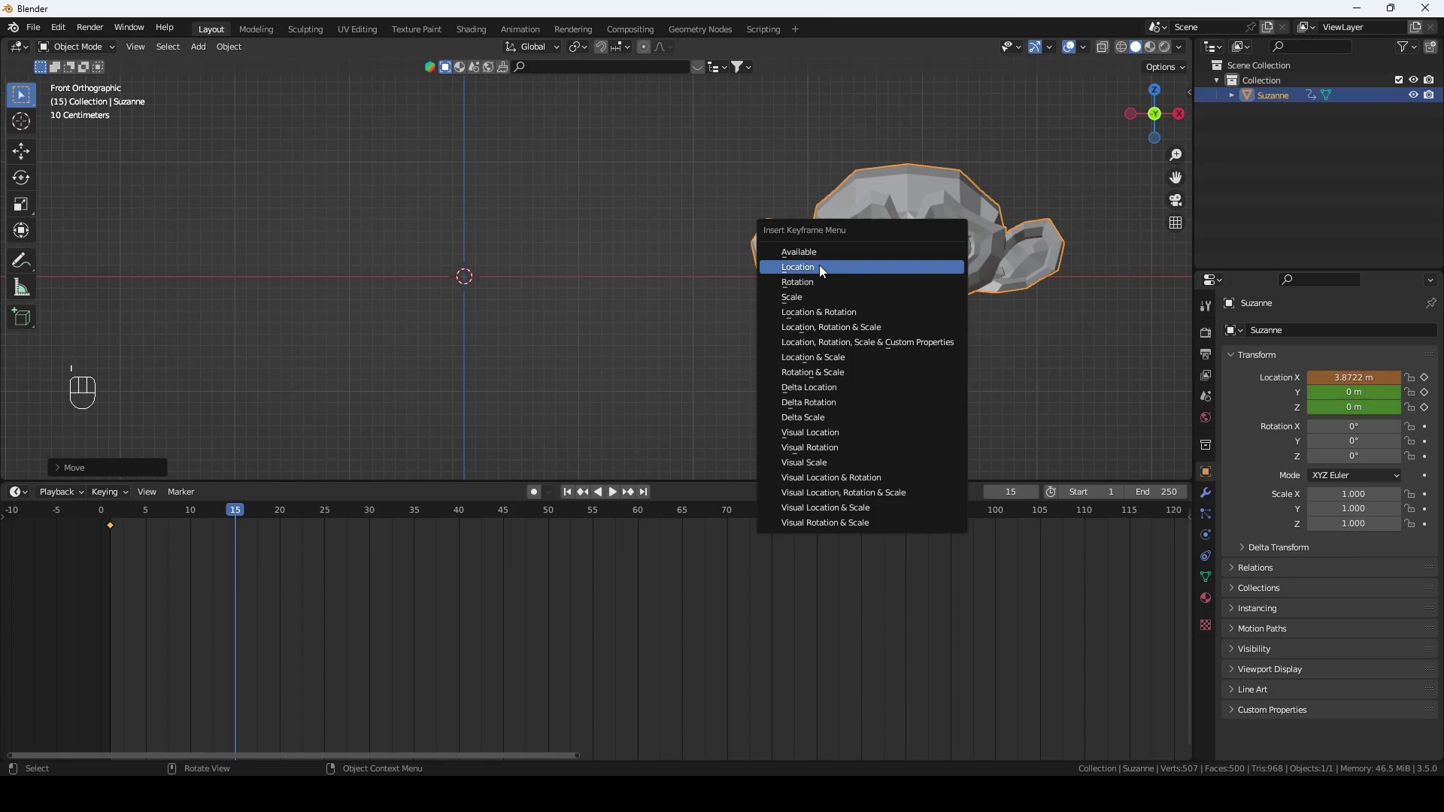
pyautogui.click(575, 492)
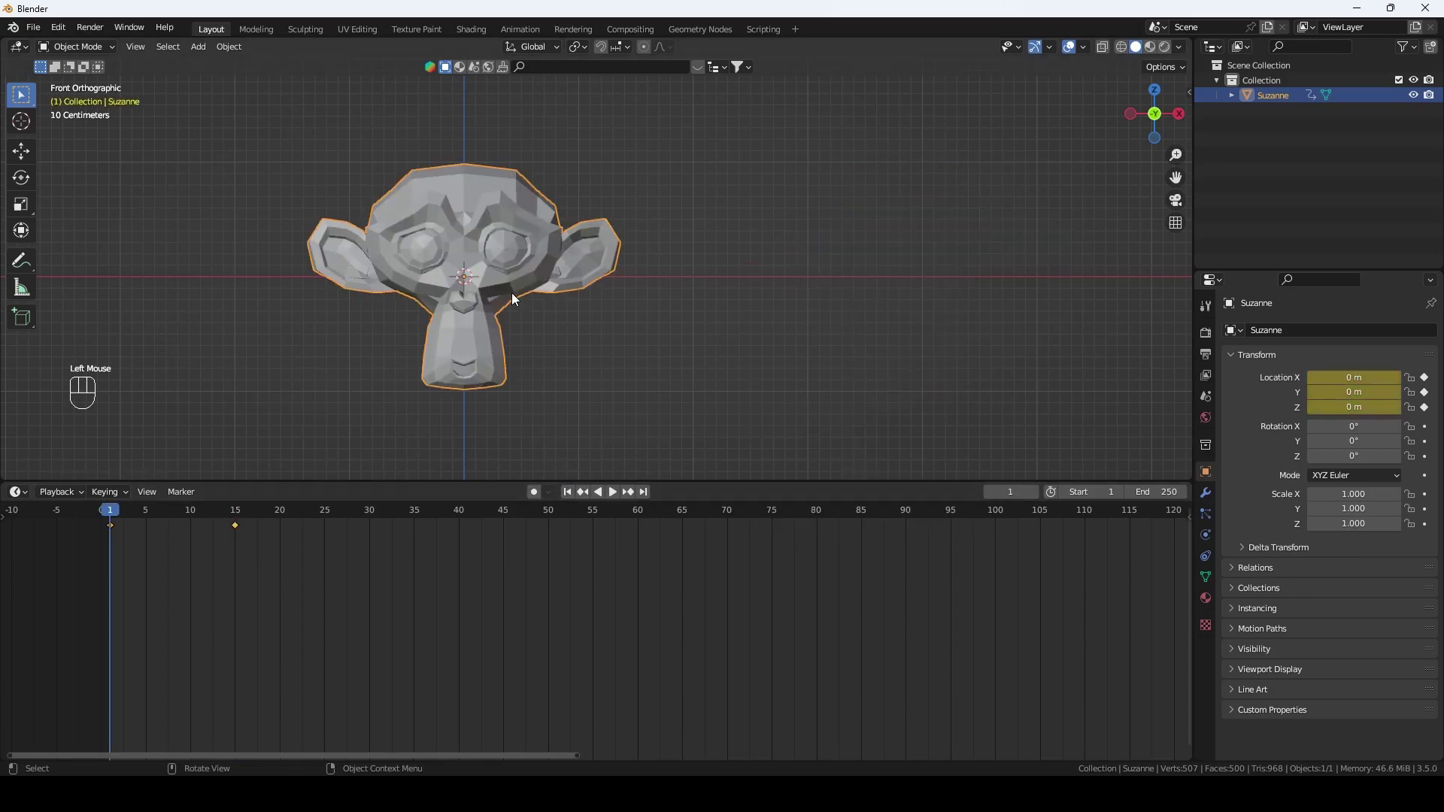
# Step: Play the slide back and try further Insert Keyframe choices on Suzanne
pyautogui.press('space')
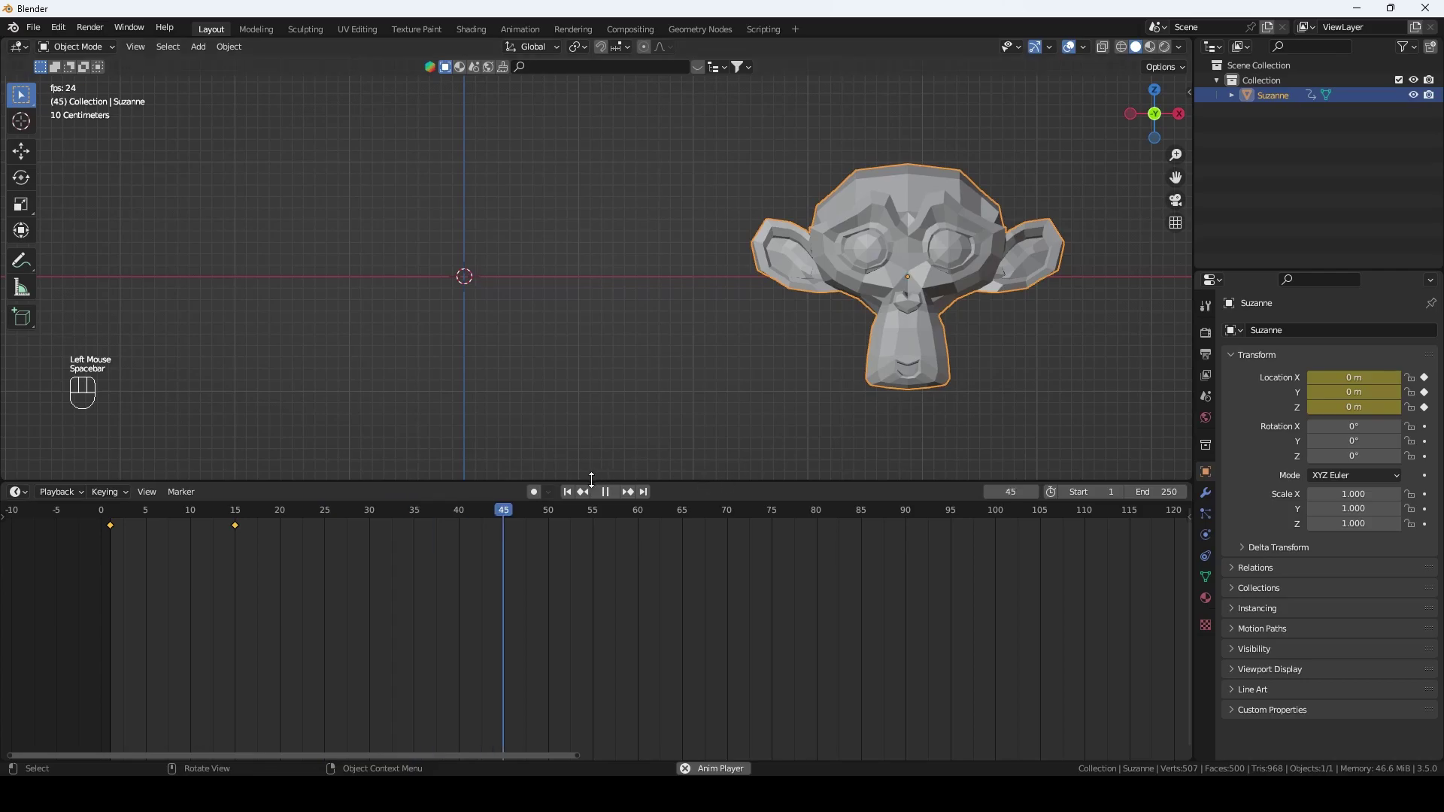
pyautogui.press('space')
pyautogui.click(576, 492)
pyautogui.press('space')
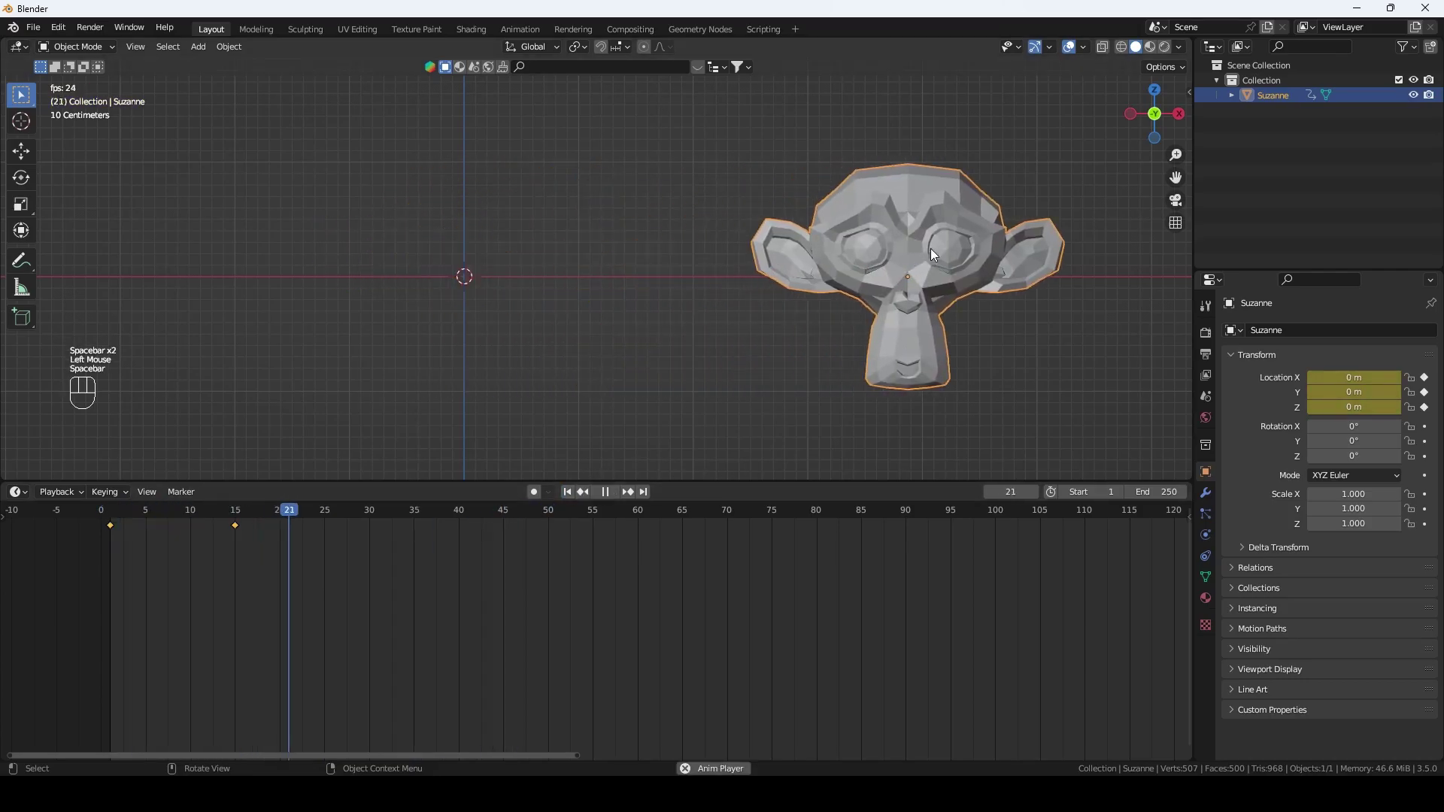
pyautogui.press('i')
pyautogui.click(240, 610)
pyautogui.press('r')
pyautogui.press('i')
pyautogui.click(574, 587)
pyautogui.press('space')
pyautogui.press('a')
pyautogui.press('x')
pyautogui.press('shift+Left')
pyautogui.click(241, 597)
pyautogui.press('s')
pyautogui.press('i')
# Step: Clear the trial keys and transforms, play once more, return to frame 1 and undo the keyframes
pyautogui.press('shift+Left')
pyautogui.press('space')
pyautogui.press('space')
pyautogui.press('shift+Left')
pyautogui.press('alt+g')
pyautogui.press('i')
pyautogui.click(327, 603)
pyautogui.press('g')
pyautogui.press('s')
pyautogui.press('r')
pyautogui.press('shift+Left')
pyautogui.press('space')
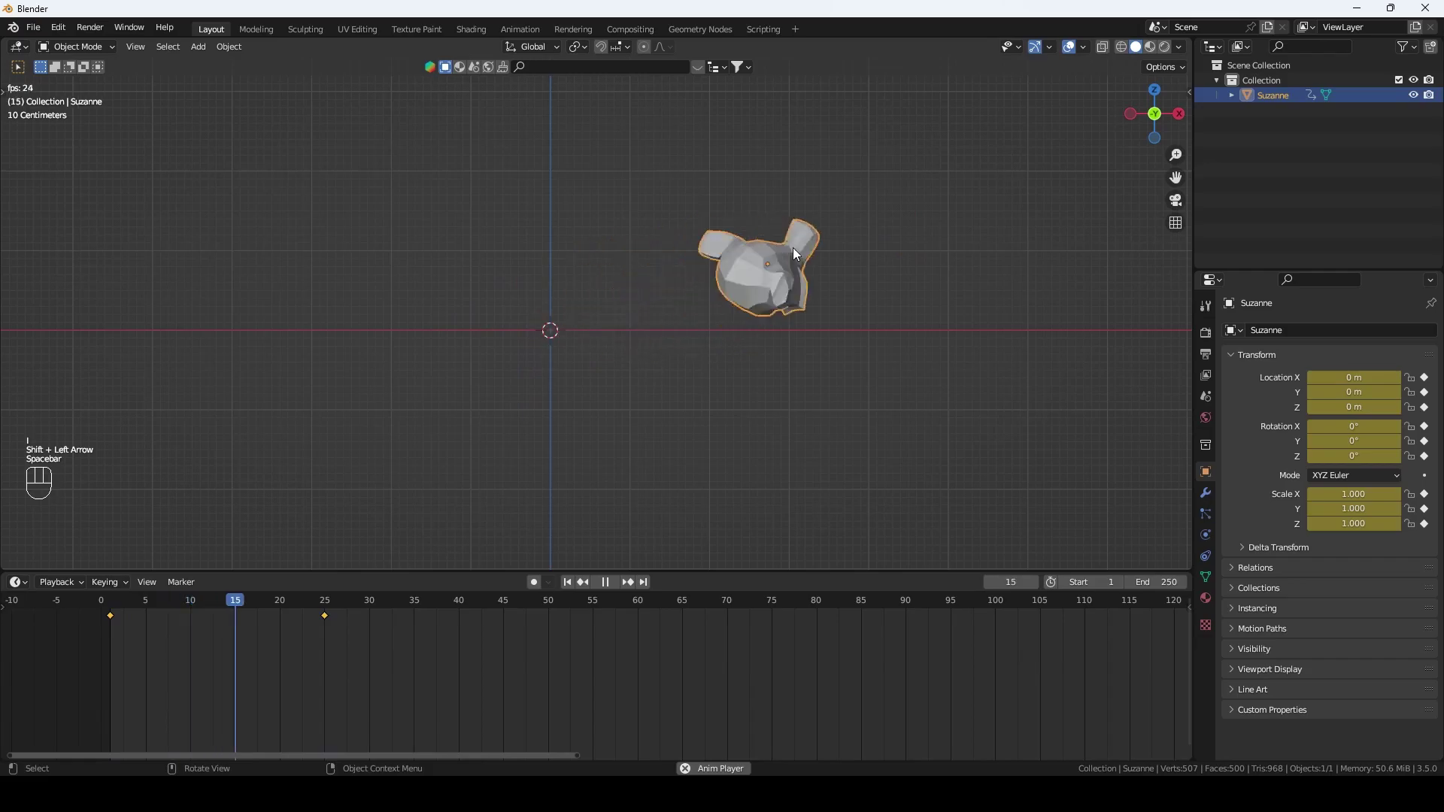
pyautogui.press('space')
pyautogui.press('shift+Left')
pyautogui.press('space')
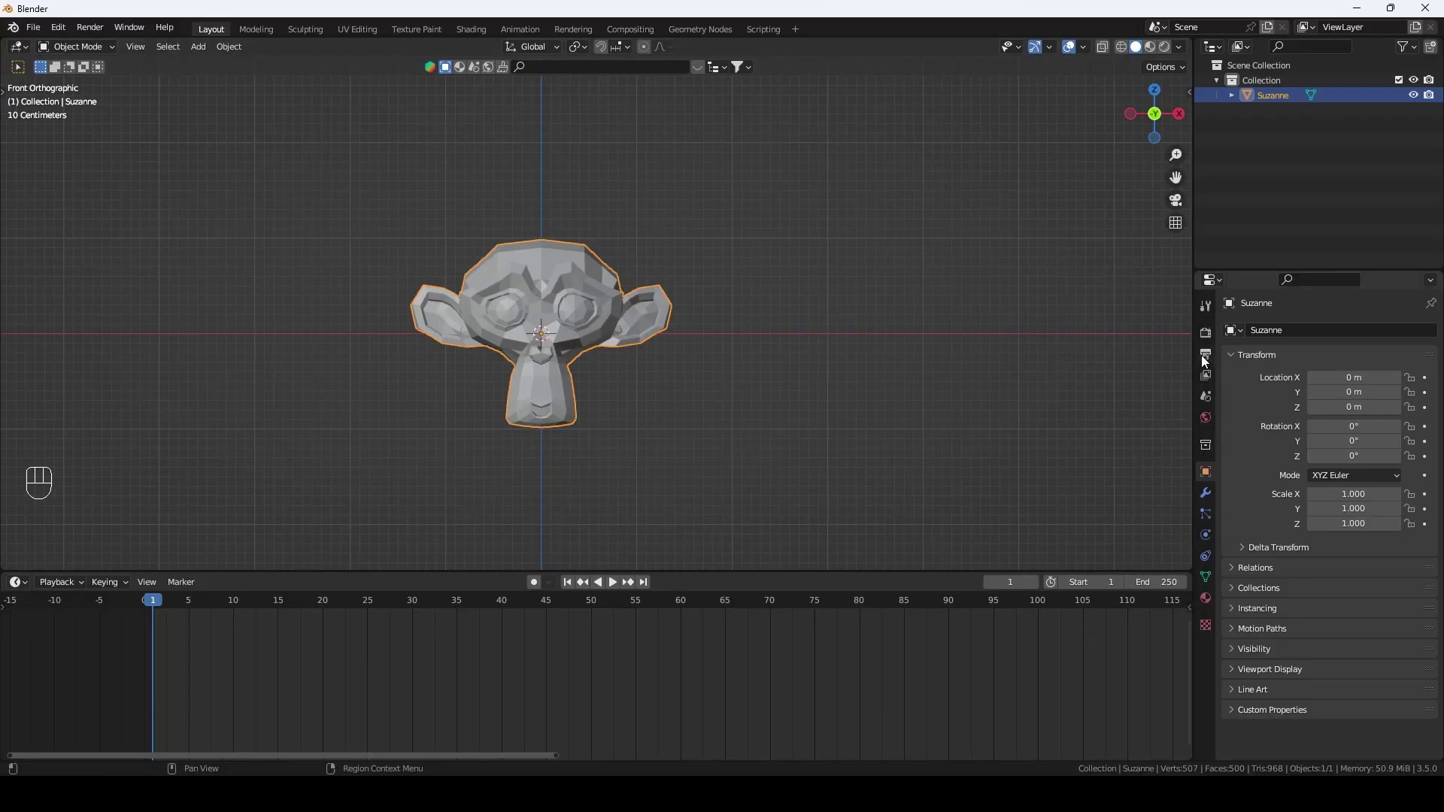
# Step: Show the scene's Output Properties and try the frame rate choices
pyautogui.moveTo(1210, 357); pyautogui.dragTo(1296, 466)
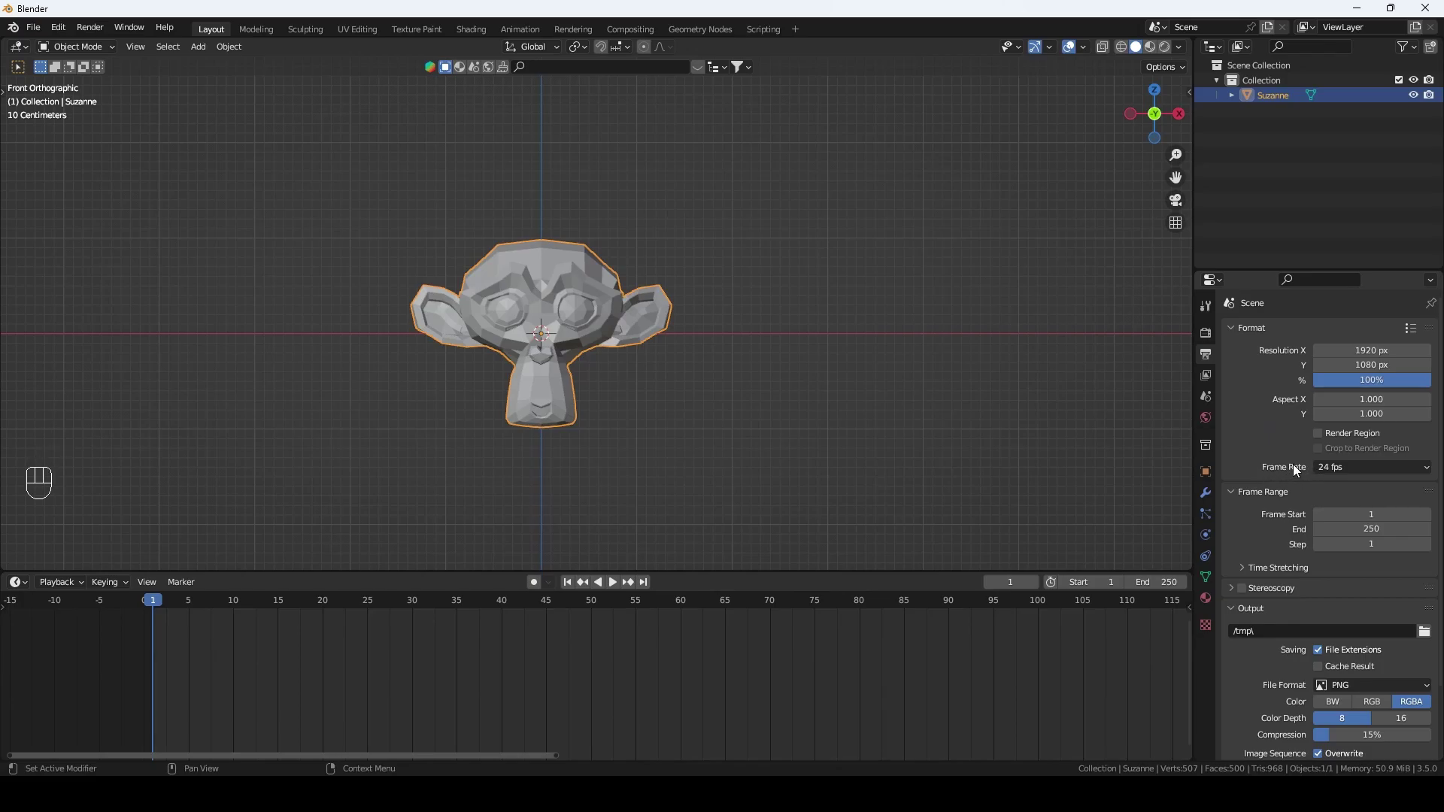
pyautogui.moveTo(1375, 469); pyautogui.dragTo(1249, 591)
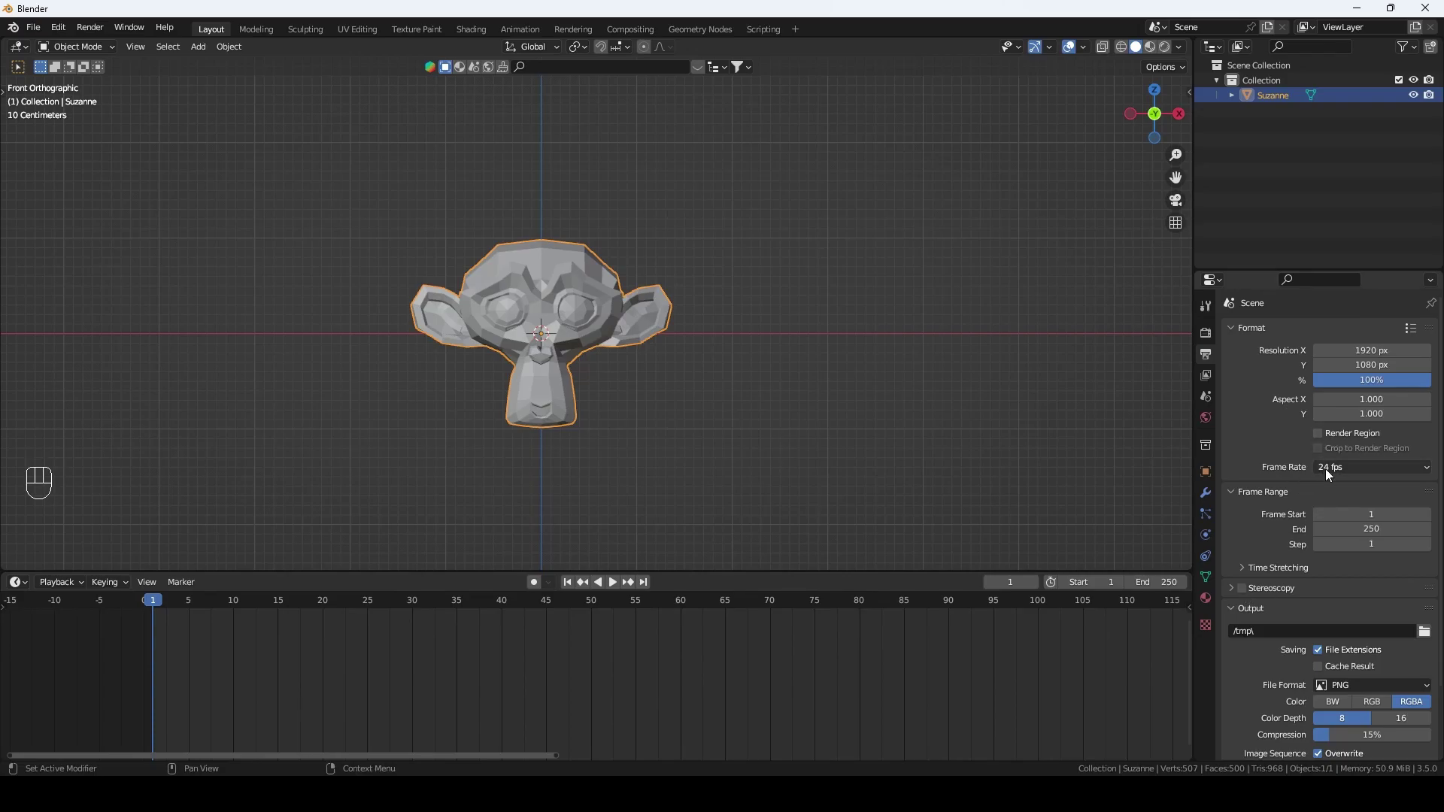
pyautogui.press('g')
pyautogui.click(1328, 470)
pyautogui.scroll(-3)
pyautogui.moveTo(482, 388); pyautogui.dragTo(441, 384)
pyautogui.scroll(3)
# Step: Re-key Suzanne's slide and set the scene to end at frame 240 at 24 fps
pyautogui.press('g')
pyautogui.press('i')
pyautogui.press('shift+Left')
pyautogui.press('space')
pyautogui.press('space')
pyautogui.moveTo(1376, 467); pyautogui.dragTo(711, 474)
pyautogui.press('shift+Left')
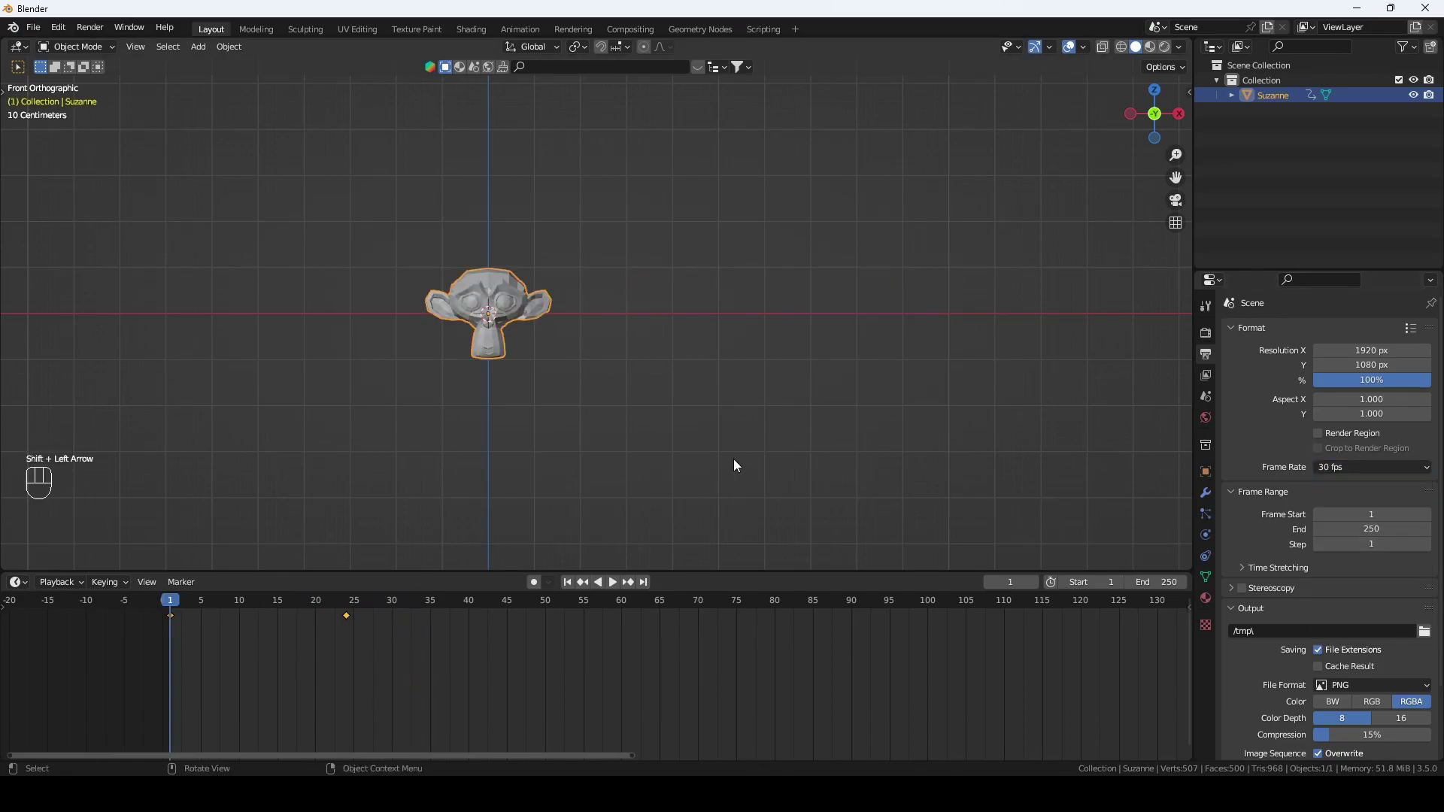
# Step: Play the sliding animation back from frame 1 at the chosen frame rate
pyautogui.press('space')
pyautogui.press('space')
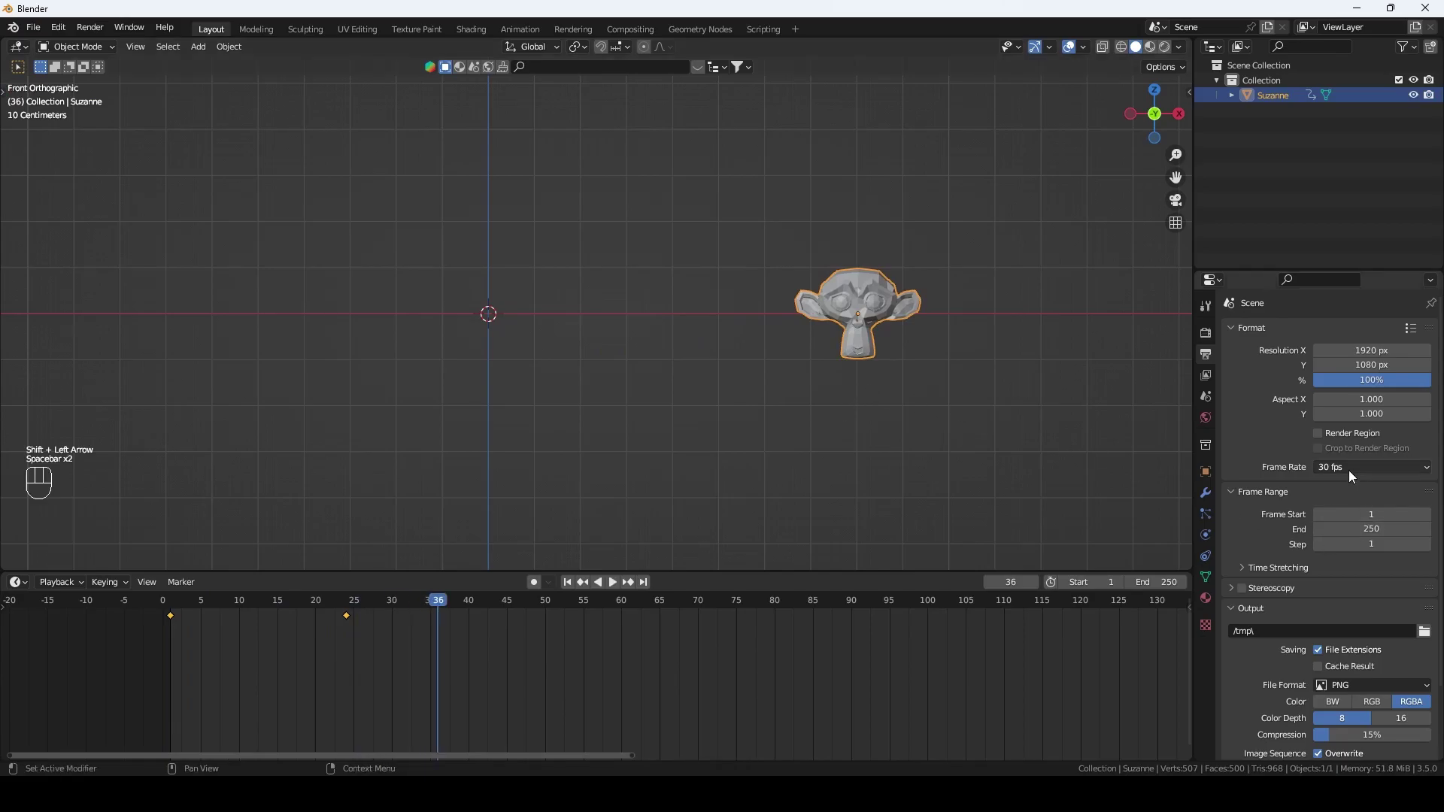
pyautogui.moveTo(1353, 463); pyautogui.dragTo(998, 384)
pyautogui.press('shift+Left')
pyautogui.press('space')
pyautogui.press('space')
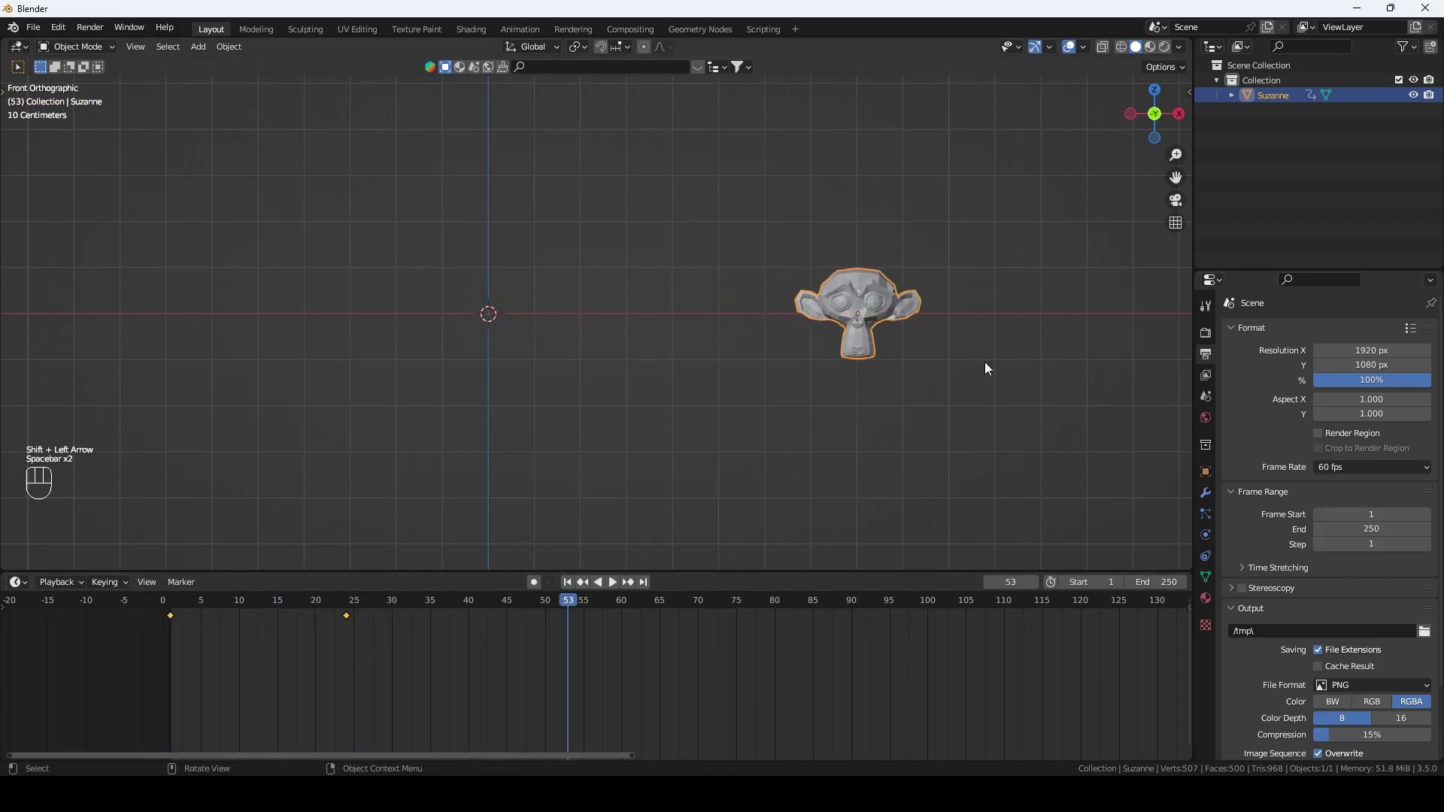
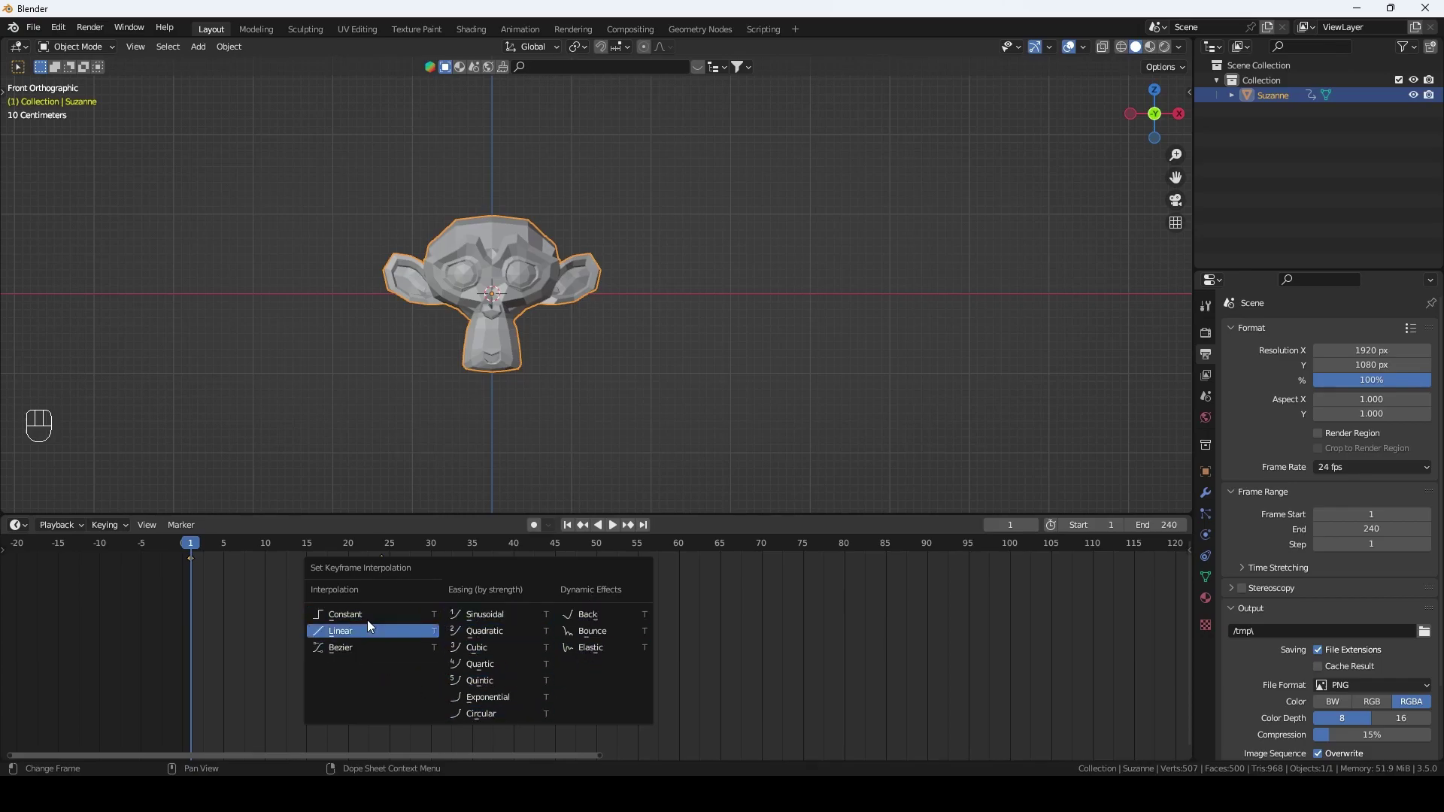
# Step: Select all of Suzanne's keyframes, set their interpolation with T and play the slide back
pyautogui.press('space')
pyautogui.press('a')
pyautogui.press('shift+Left')
pyautogui.press('t')
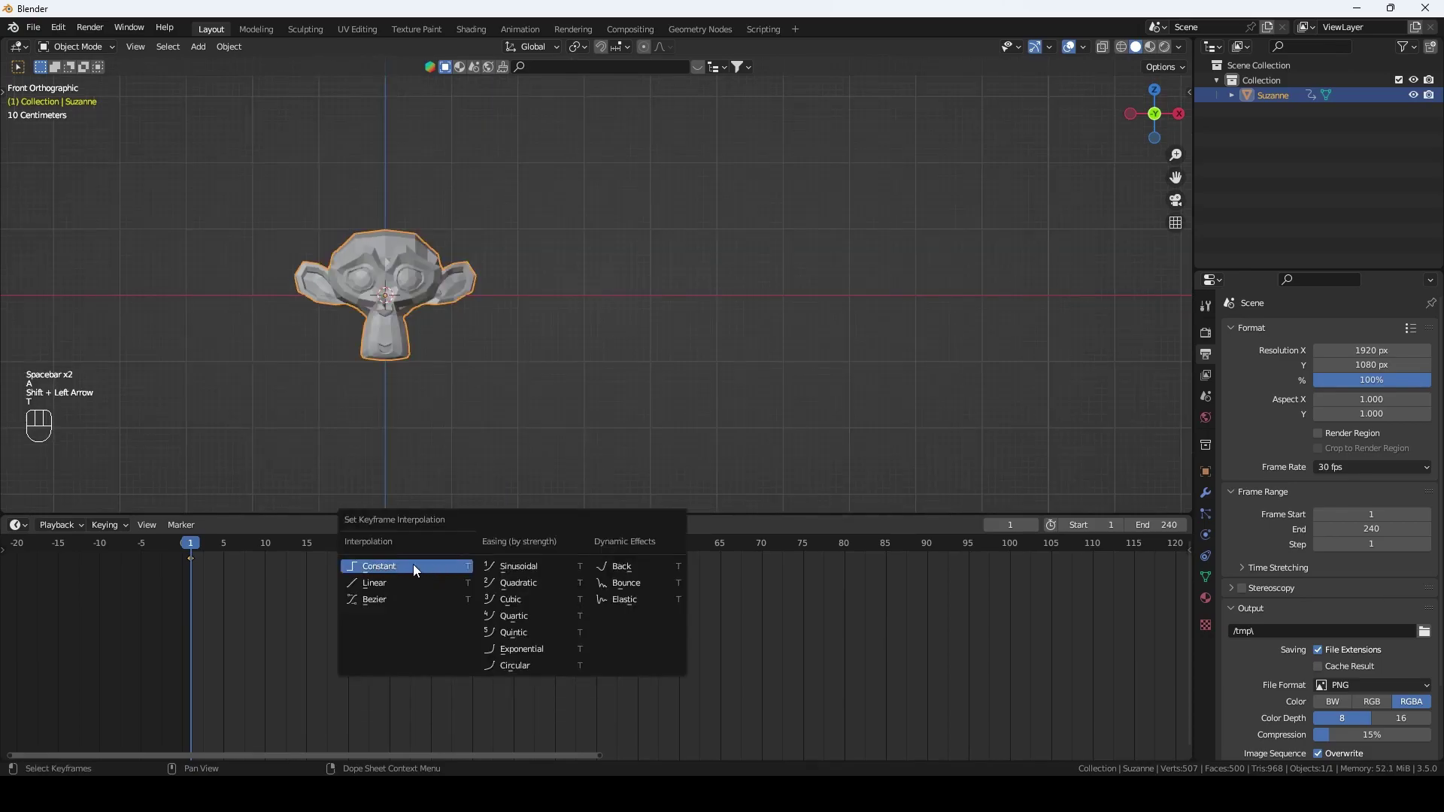
pyautogui.press('space')
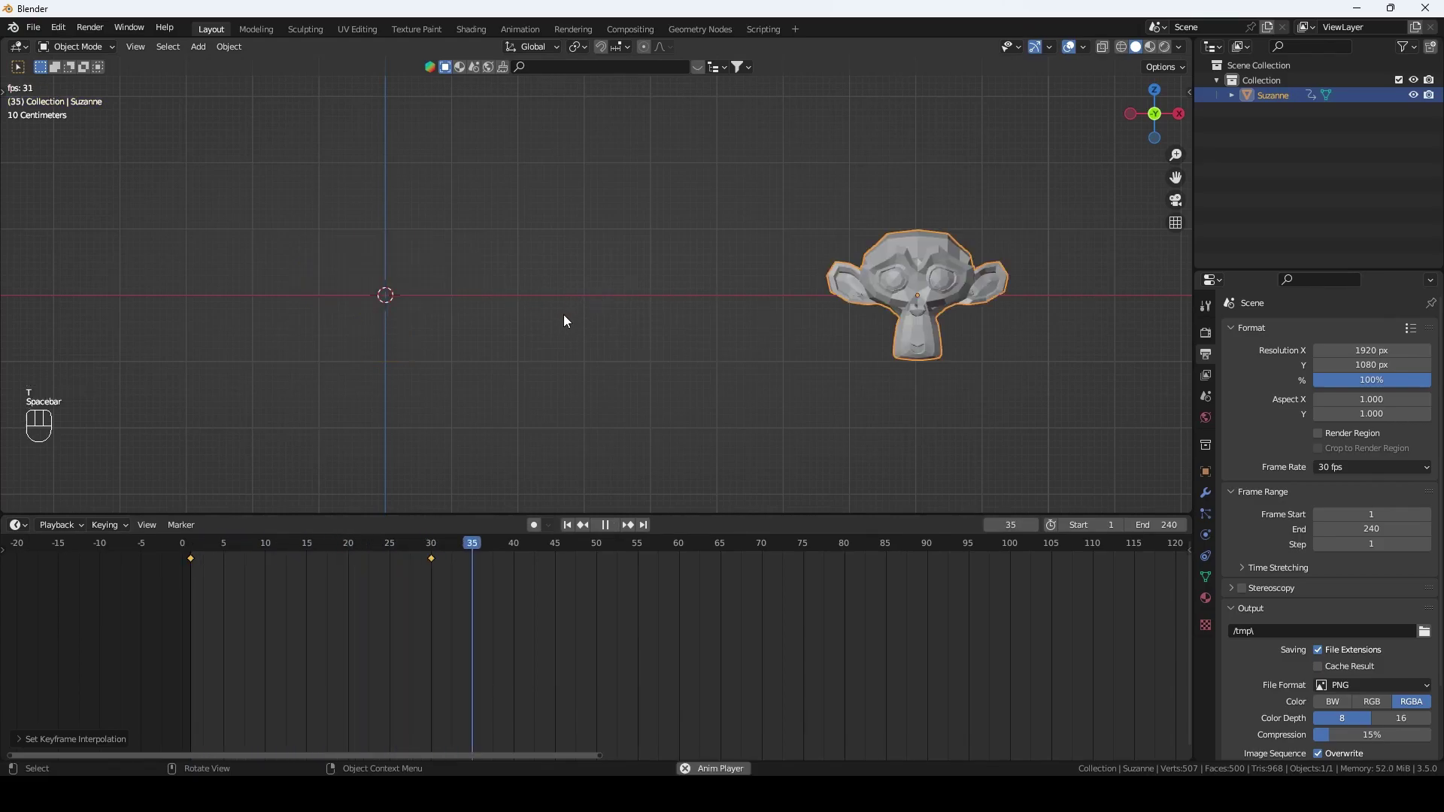
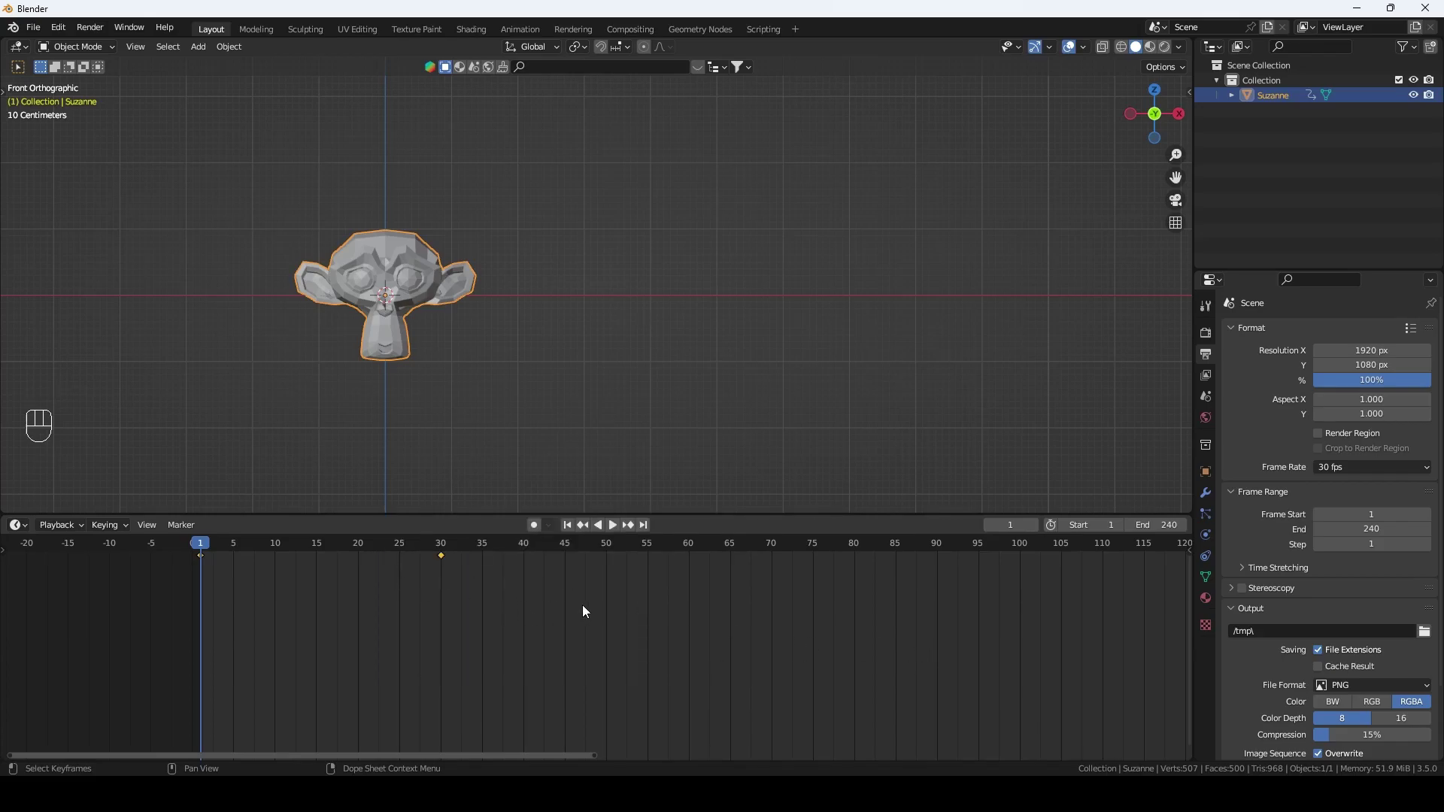
# Step: Switch the Timeline to the Graph Editor and bring the X Location curve into view
pyautogui.moveTo(29, 529); pyautogui.dragTo(542, 628)
pyautogui.press('ctrl+Tab')
pyautogui.click(533, 630)
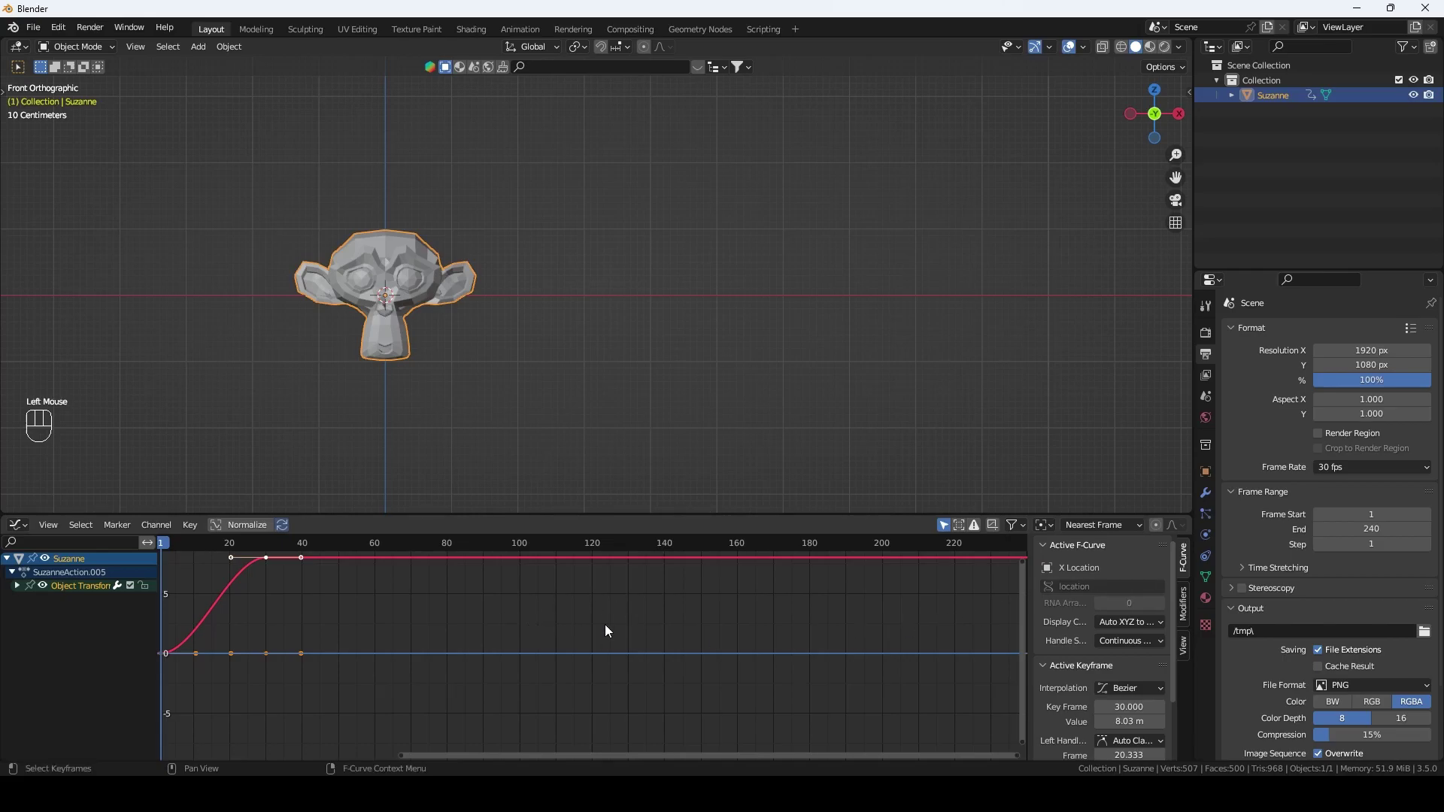
pyautogui.moveTo(609, 624); pyautogui.dragTo(505, 602)
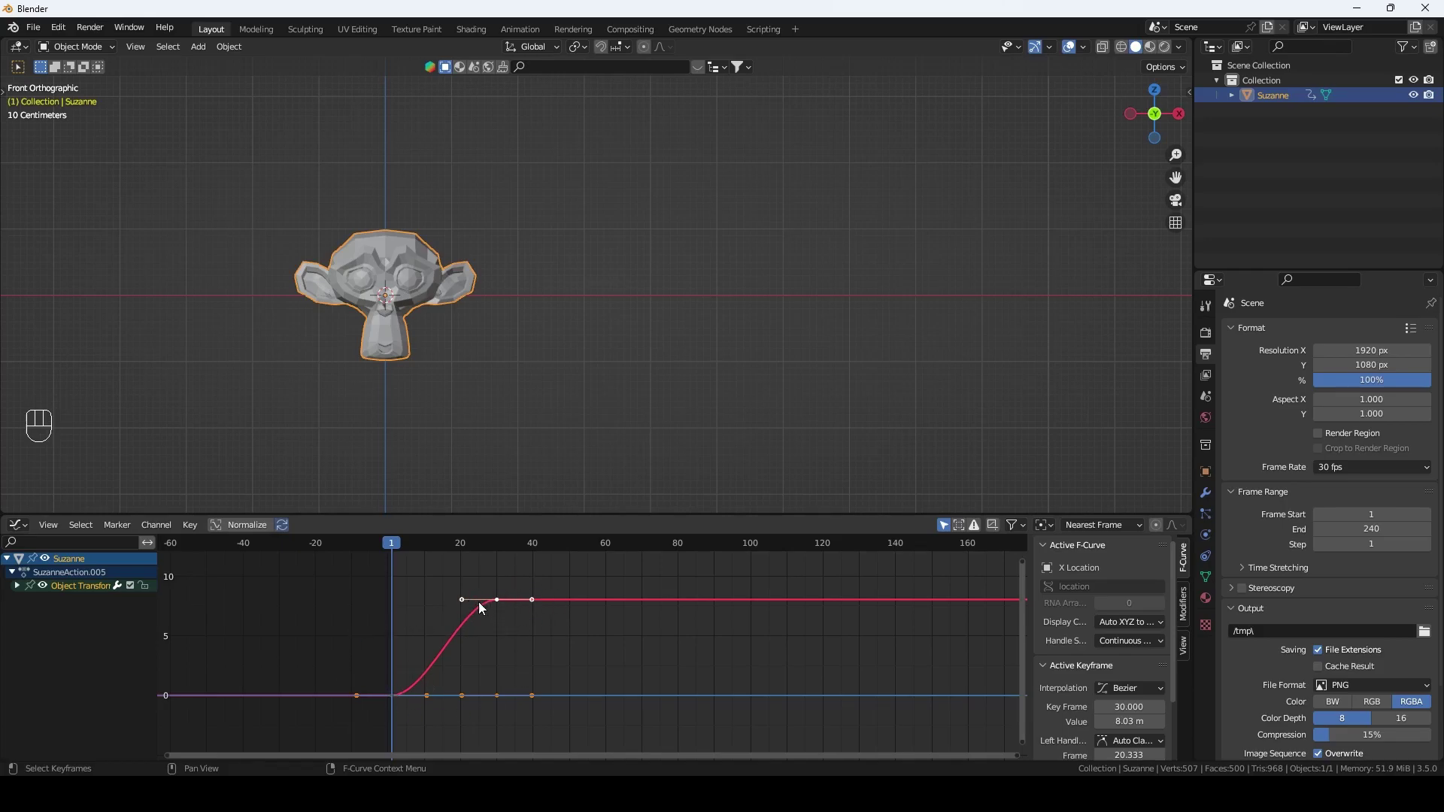
# Step: Inspect the X Location curve while playing and stopping the slide
pyautogui.moveTo(464, 602); pyautogui.dragTo(471, 703)
pyautogui.press('space')
pyautogui.press('space')
pyautogui.moveTo(415, 551); pyautogui.dragTo(448, 618)
pyautogui.press('space')
pyautogui.click(469, 703)
pyautogui.press('space')
pyautogui.press('space')
pyautogui.moveTo(442, 548); pyautogui.dragTo(425, 607)
pyautogui.press('space')
pyautogui.press('space')
# Step: Open the scene containing Suzanne, the male body, the furry creature and the car
pyautogui.click(414, 540)
pyautogui.moveTo(788, 498); pyautogui.dragTo(600, 510)
pyautogui.moveTo(601, 499); pyautogui.dragTo(685, 502)
pyautogui.click(360, 357)
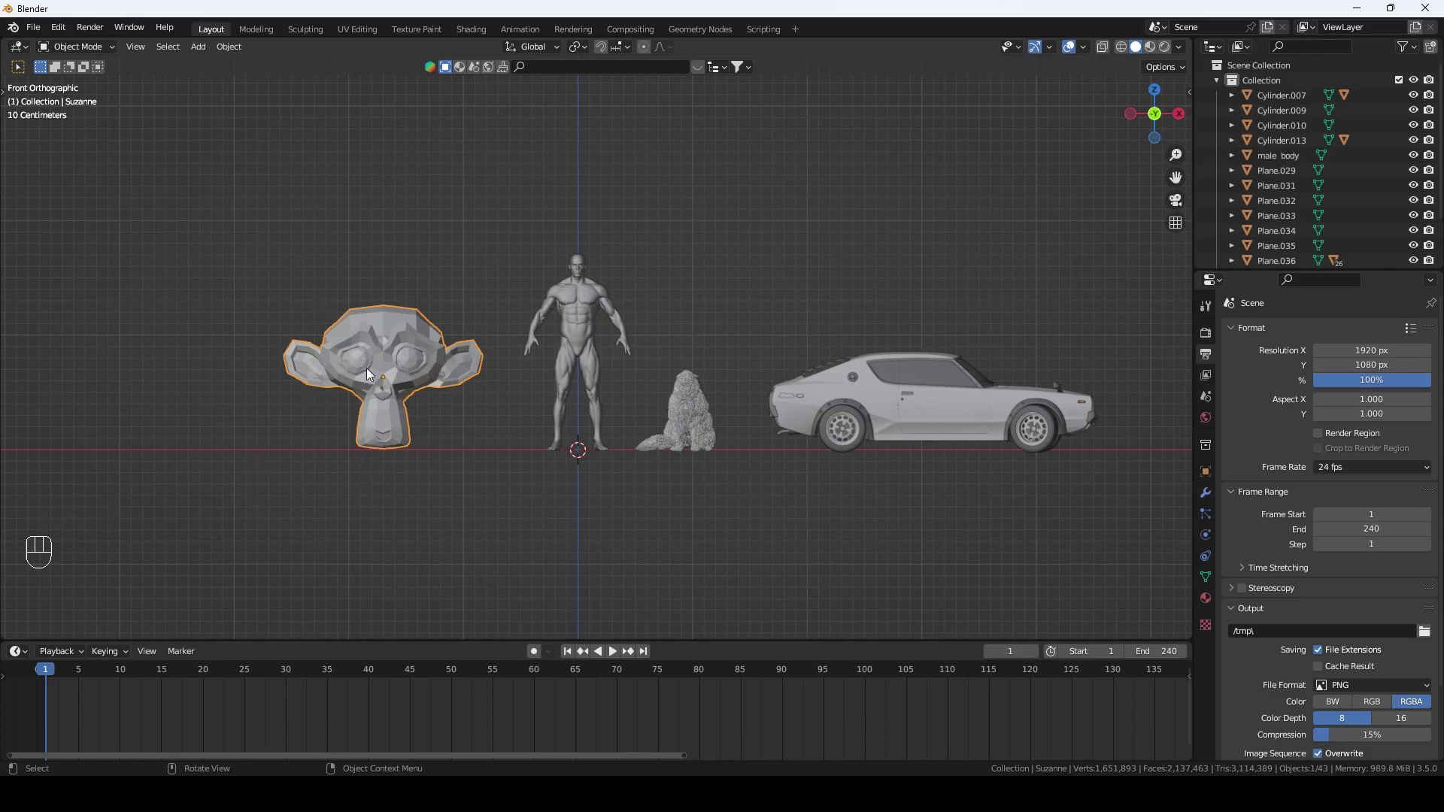
# Step: Select and delete the objects other than male_body, clearing their transforms and keys
pyautogui.scroll(3)
pyautogui.moveTo(679, 374); pyautogui.dragTo(641, 355)
pyautogui.press('x')
pyautogui.scroll(3)
pyautogui.moveTo(665, 342); pyautogui.dragTo(726, 457)
pyautogui.scroll(-3)
pyautogui.press('alt+g')
pyautogui.press('shift+Left')
pyautogui.press('i')
pyautogui.click(326, 603)
pyautogui.press('g')
pyautogui.press('s')
pyautogui.press('r')
# Step: Play through the scene and delete the remaining extras, leaving only male_body
pyautogui.press('shift+Left')
pyautogui.press('space')
pyautogui.press('space')
pyautogui.press('shift+Left')
pyautogui.press('space')
pyautogui.press('space')
pyautogui.press('shift+Left')
pyautogui.press('a')
pyautogui.press('x')
# Step: Select male_body and open the scene of five skeletons, metarig through metarig.004
pyautogui.middleClick(793, 483)
pyautogui.click(793, 483)
pyautogui.scroll(3)
pyautogui.moveTo(663, 420); pyautogui.dragTo(699, 462)
pyautogui.moveTo(606, 329); pyautogui.dragTo(542, 299)
pyautogui.click(542, 299)
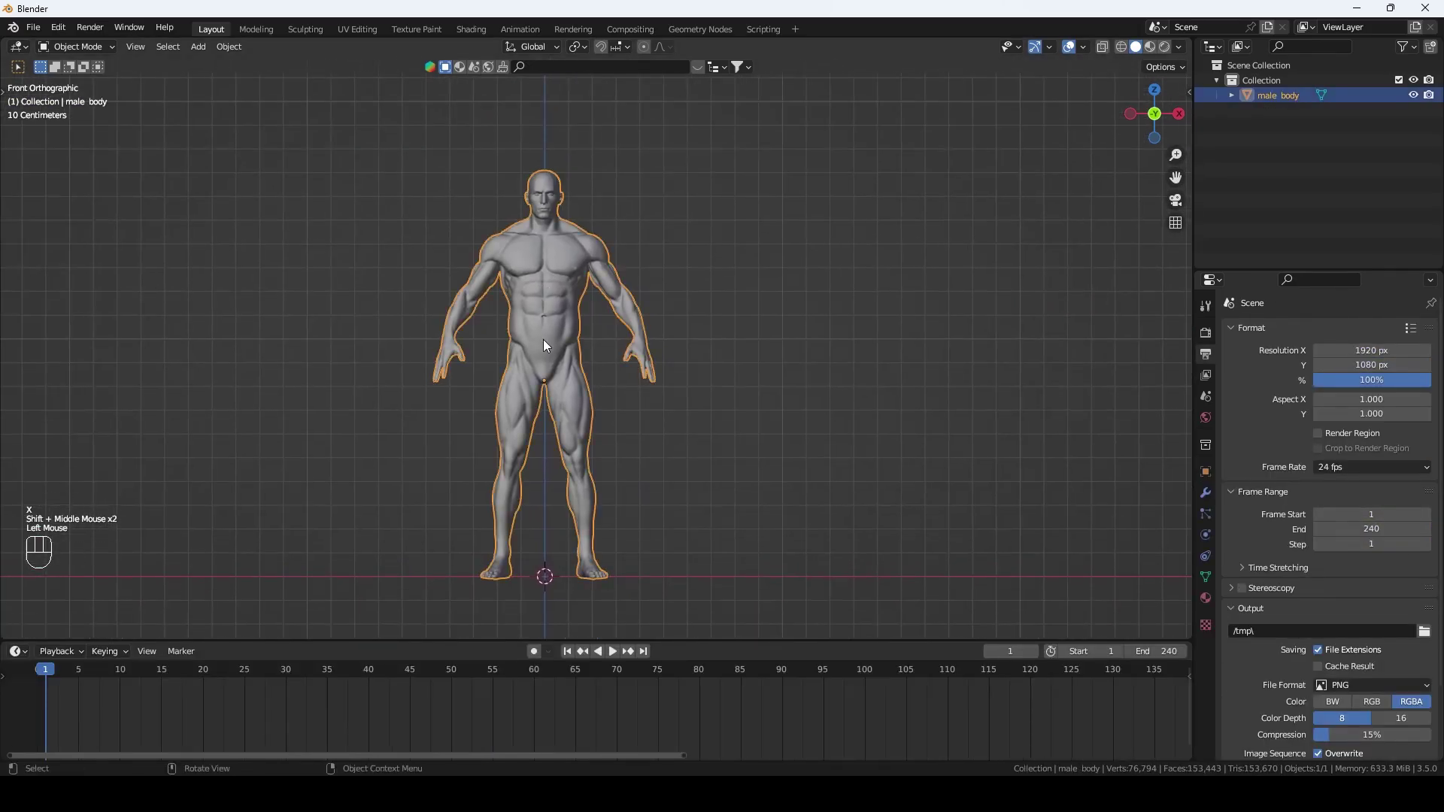
pyautogui.moveTo(591, 307); pyautogui.dragTo(702, 296)
pyautogui.moveTo(710, 312); pyautogui.dragTo(640, 305)
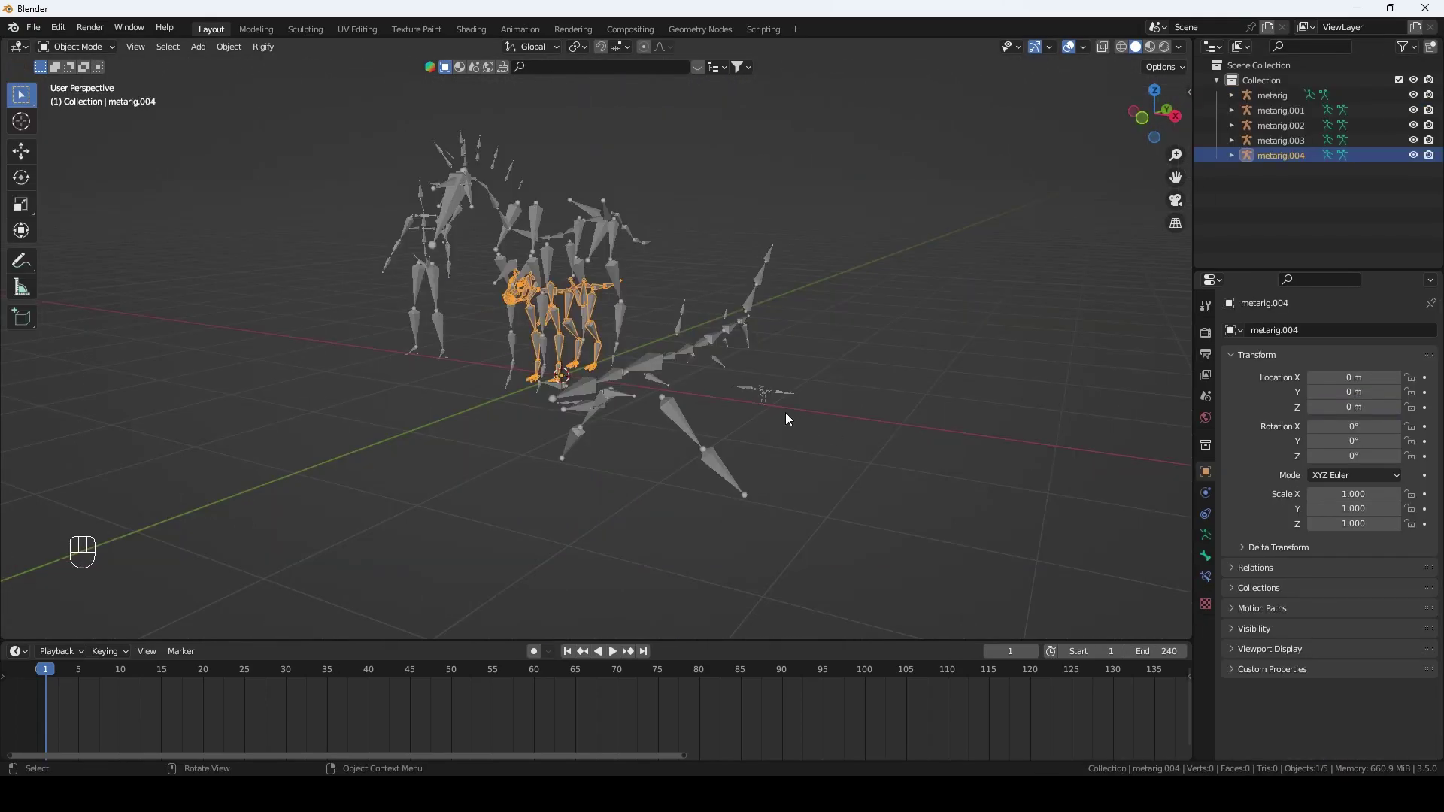
# Step: Move metarig.004 along X to −2.833 m beside the other rigs and orbit to face the skeletons
pyautogui.press('g')
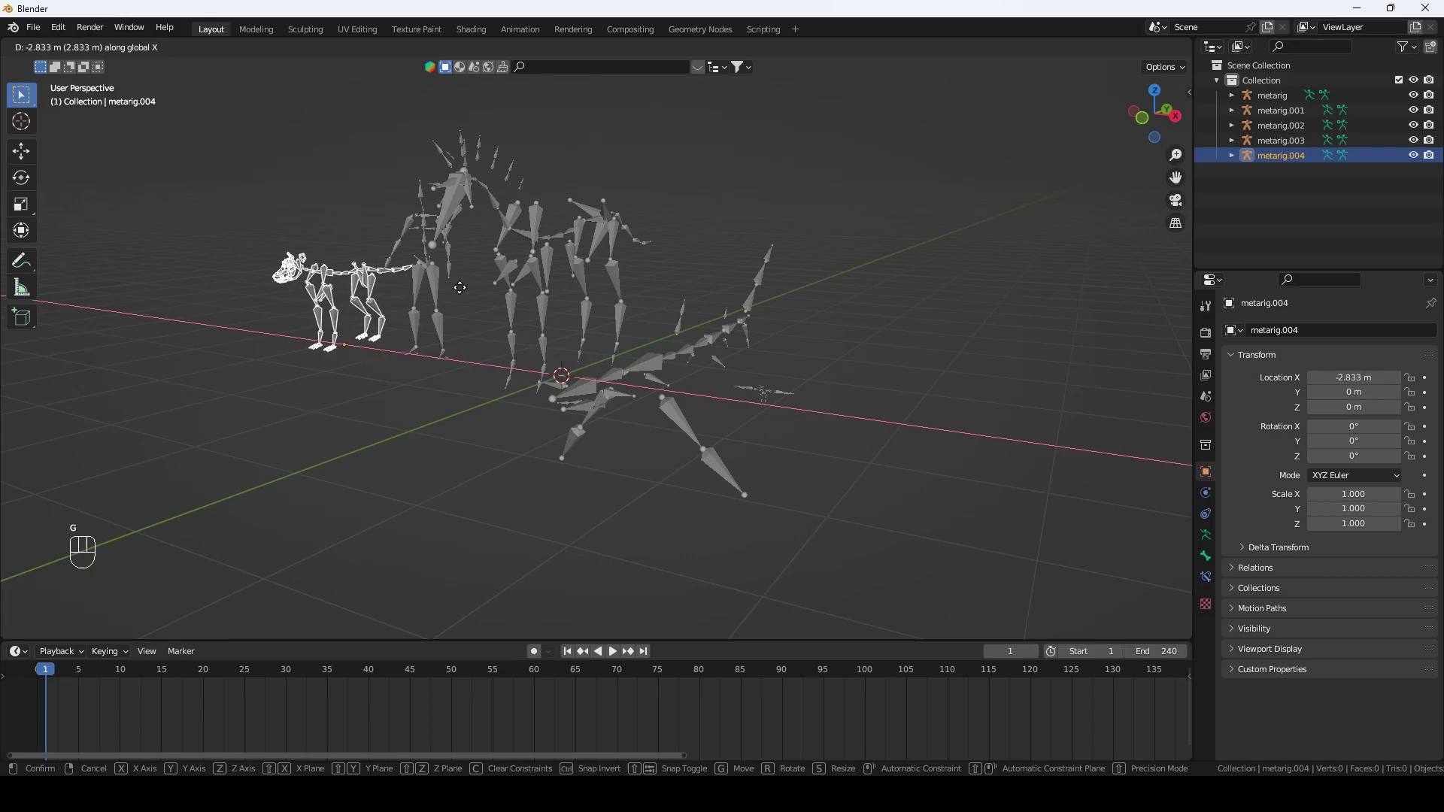
pyautogui.moveTo(563, 352); pyautogui.dragTo(471, 375)
pyautogui.click(472, 374)
pyautogui.moveTo(505, 422); pyautogui.dragTo(679, 348)
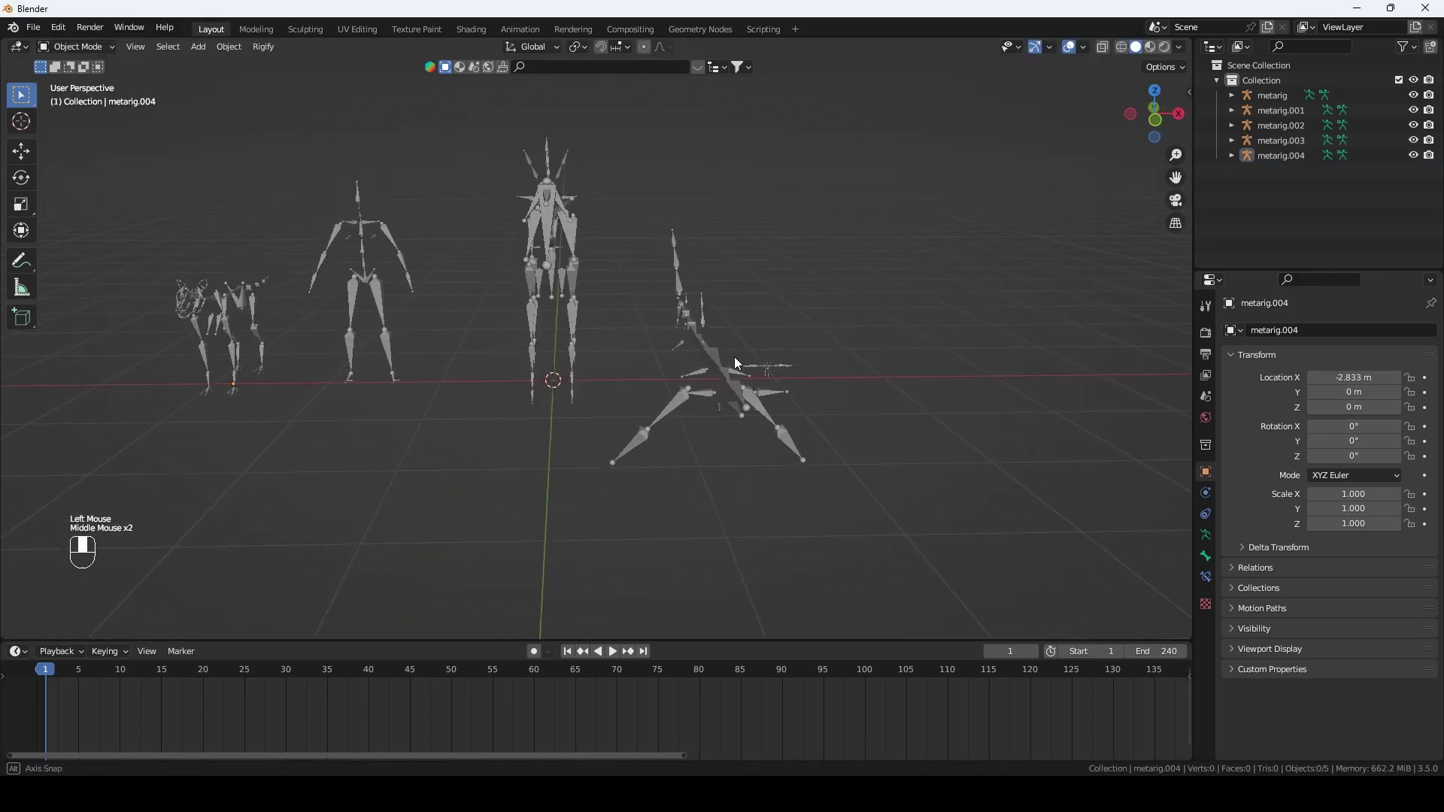
pyautogui.moveTo(731, 360); pyautogui.dragTo(852, 358)
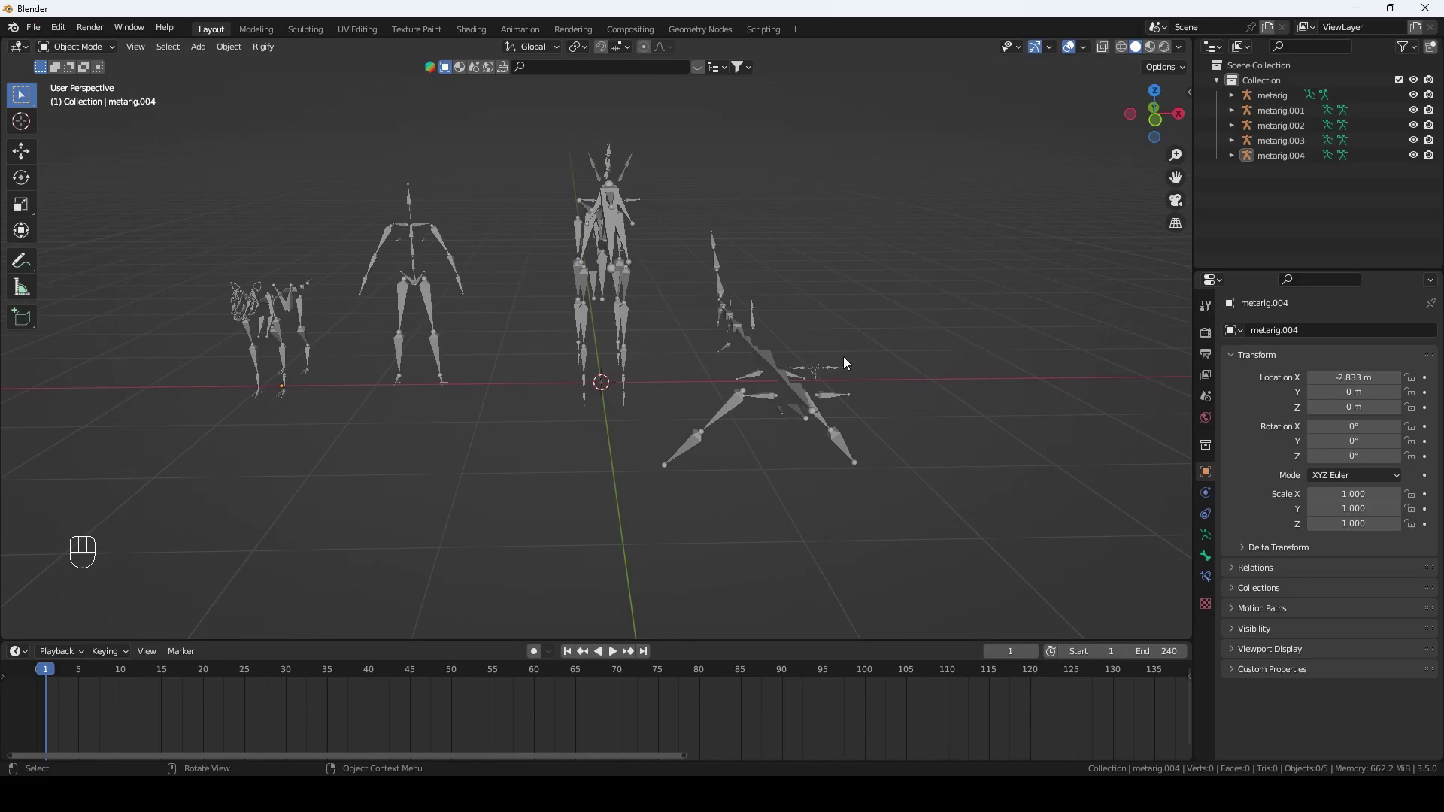
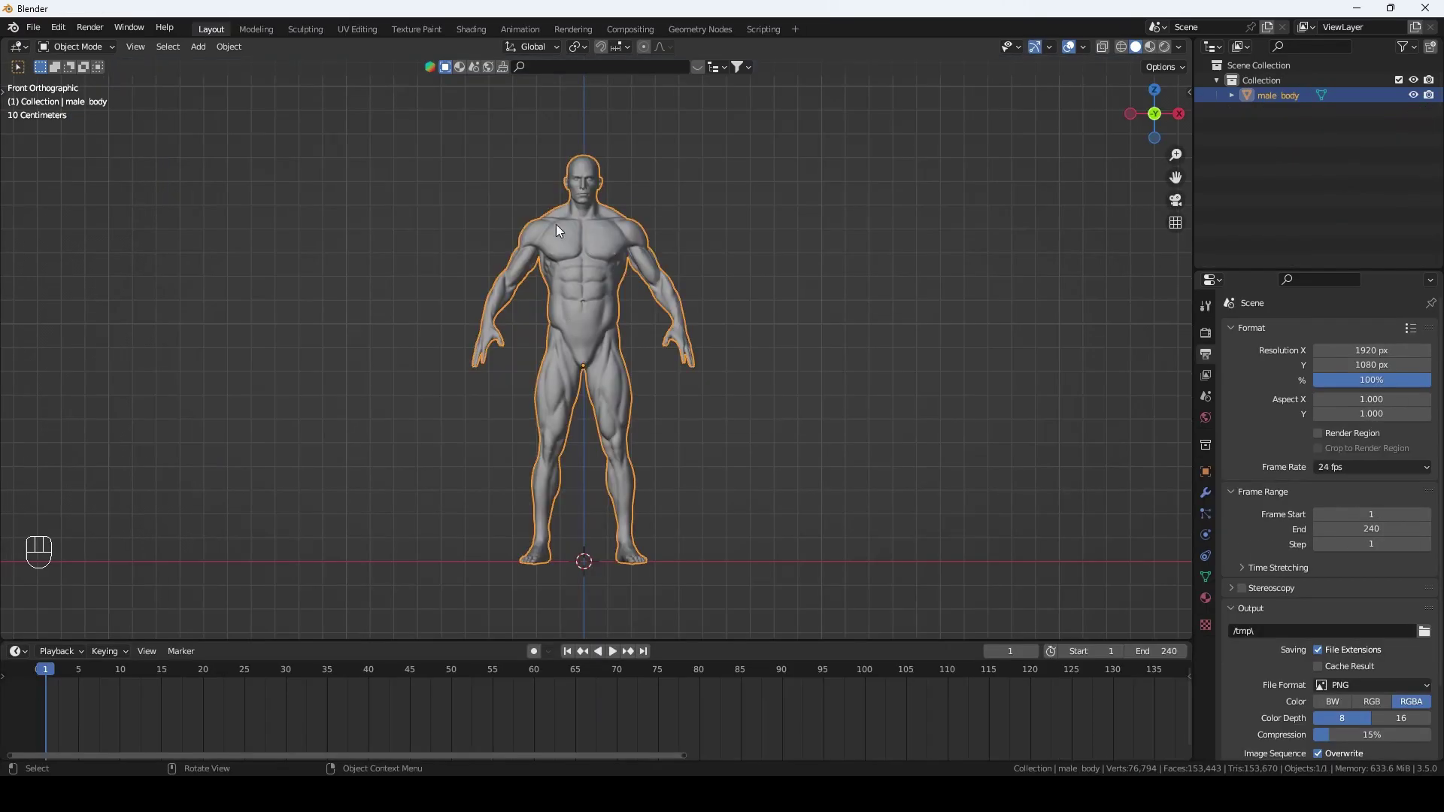
# Step: Add a Basic Human metarig from the Armature add menu at the male body
pyautogui.press('shift+a')
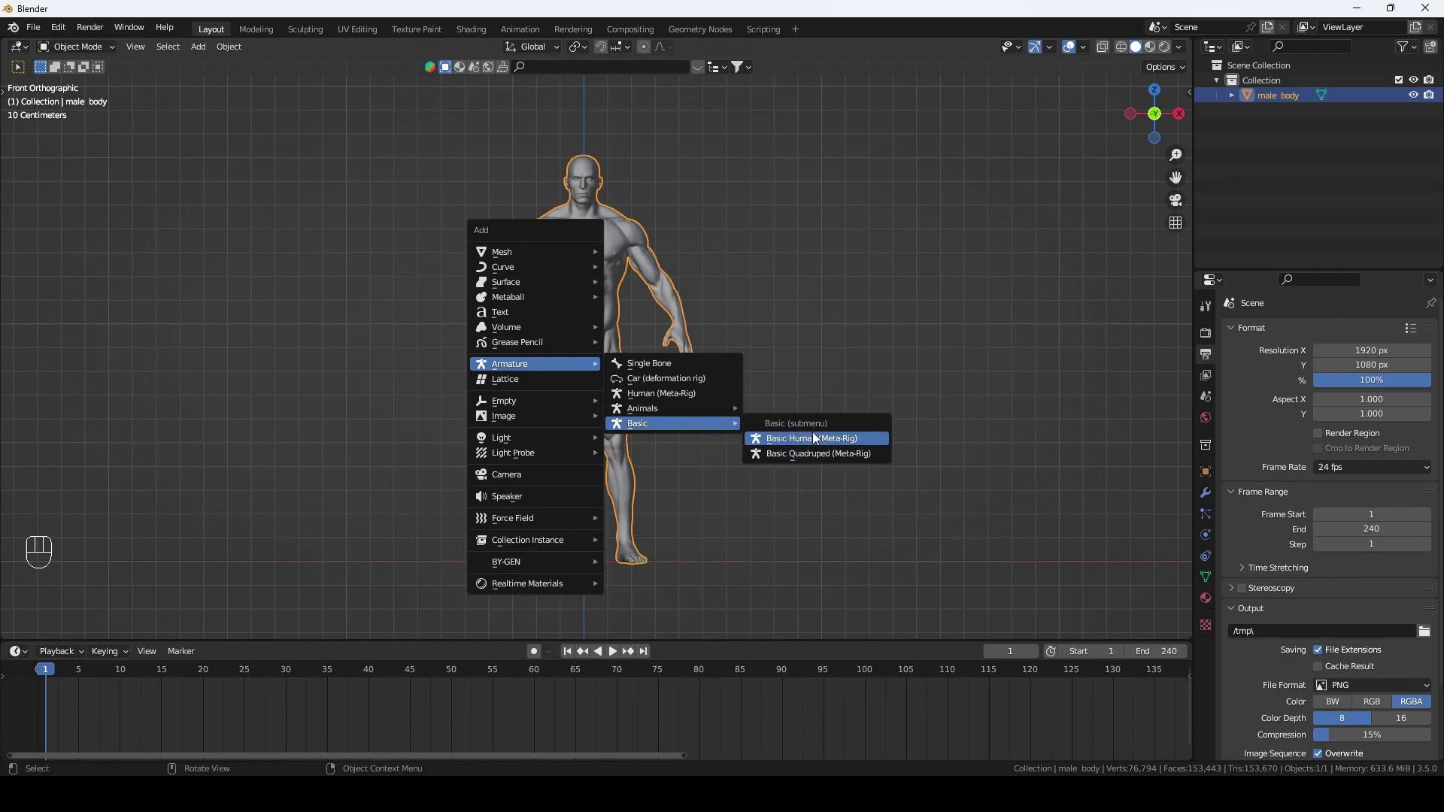
pyautogui.moveTo(58, 35); pyautogui.dragTo(114, 262)
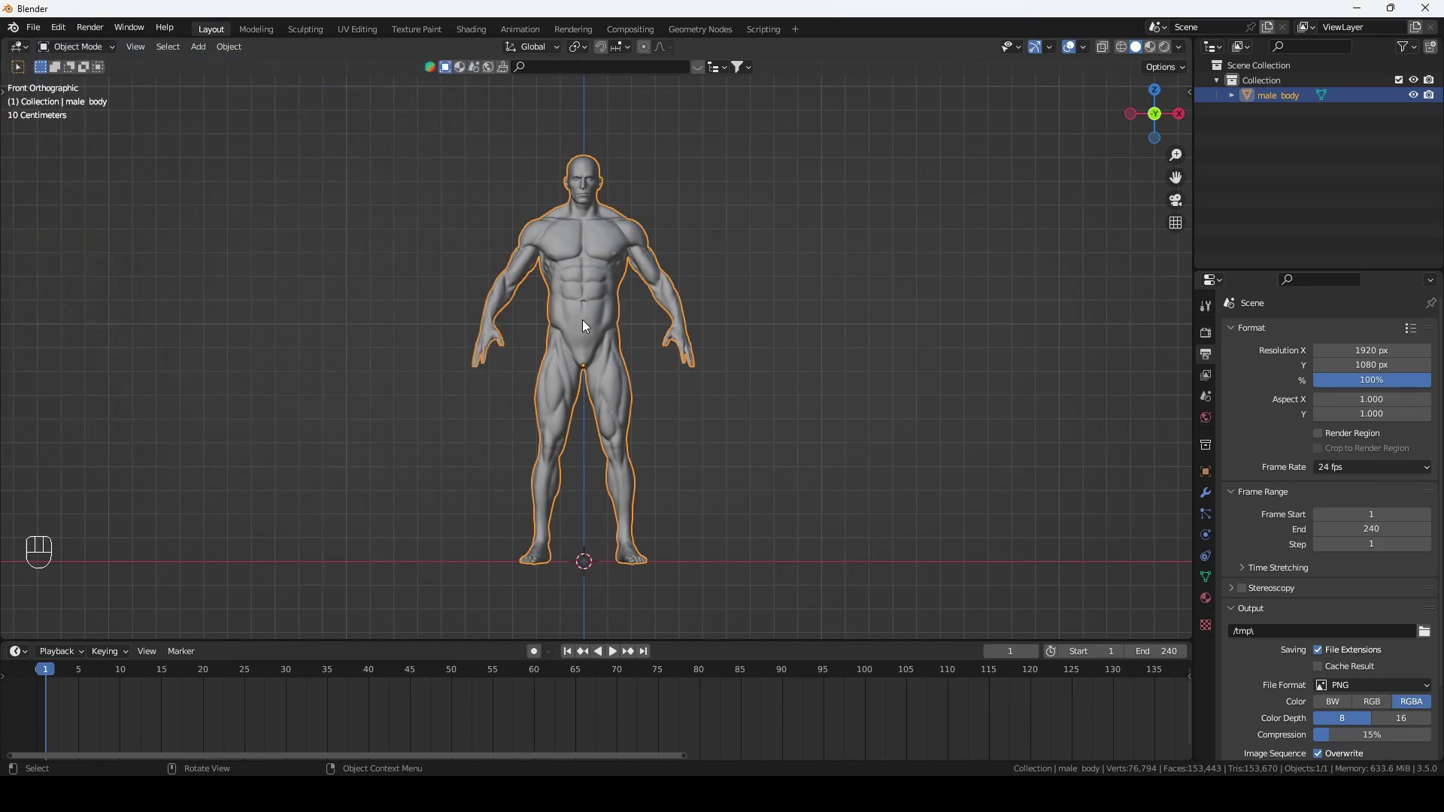
pyautogui.press('shift+a')
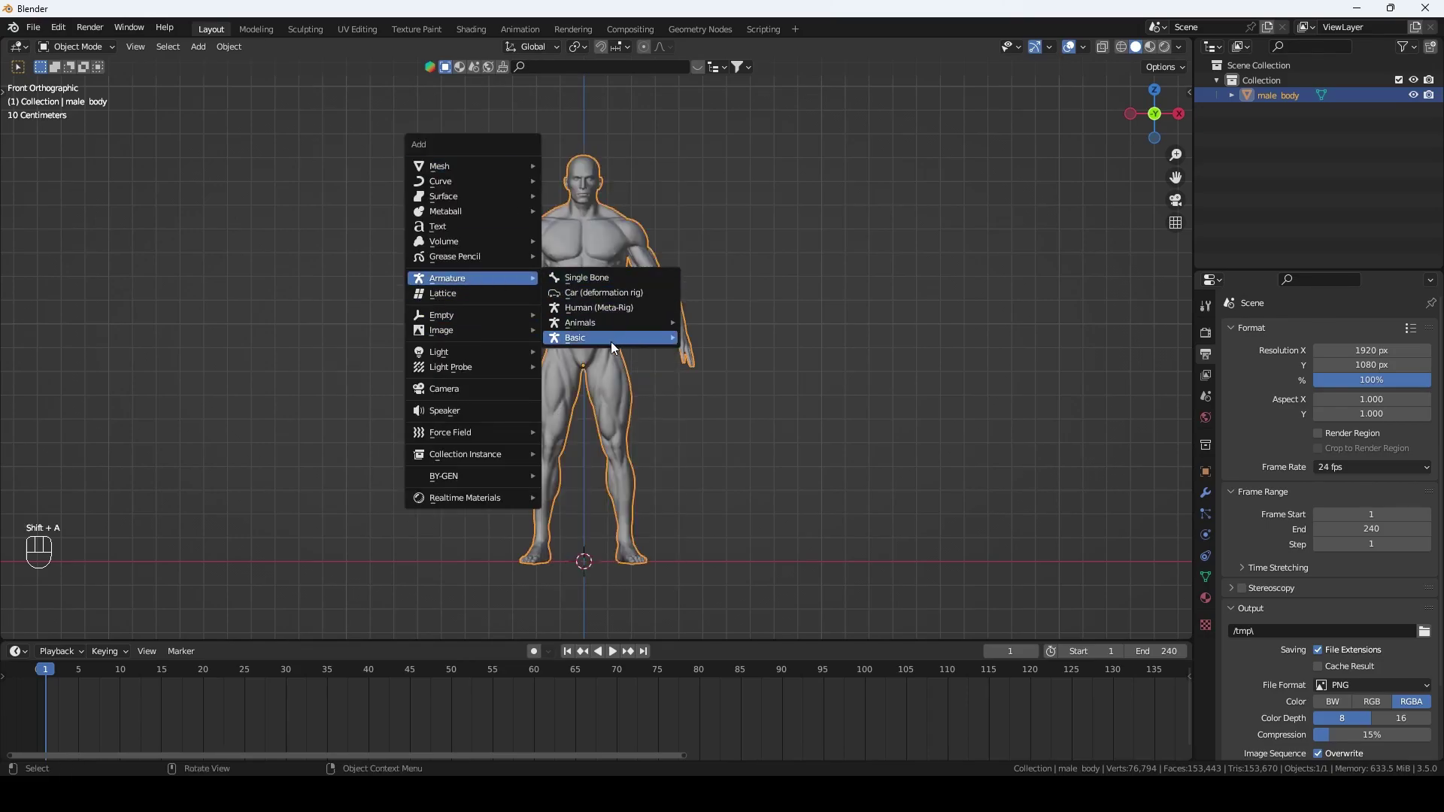
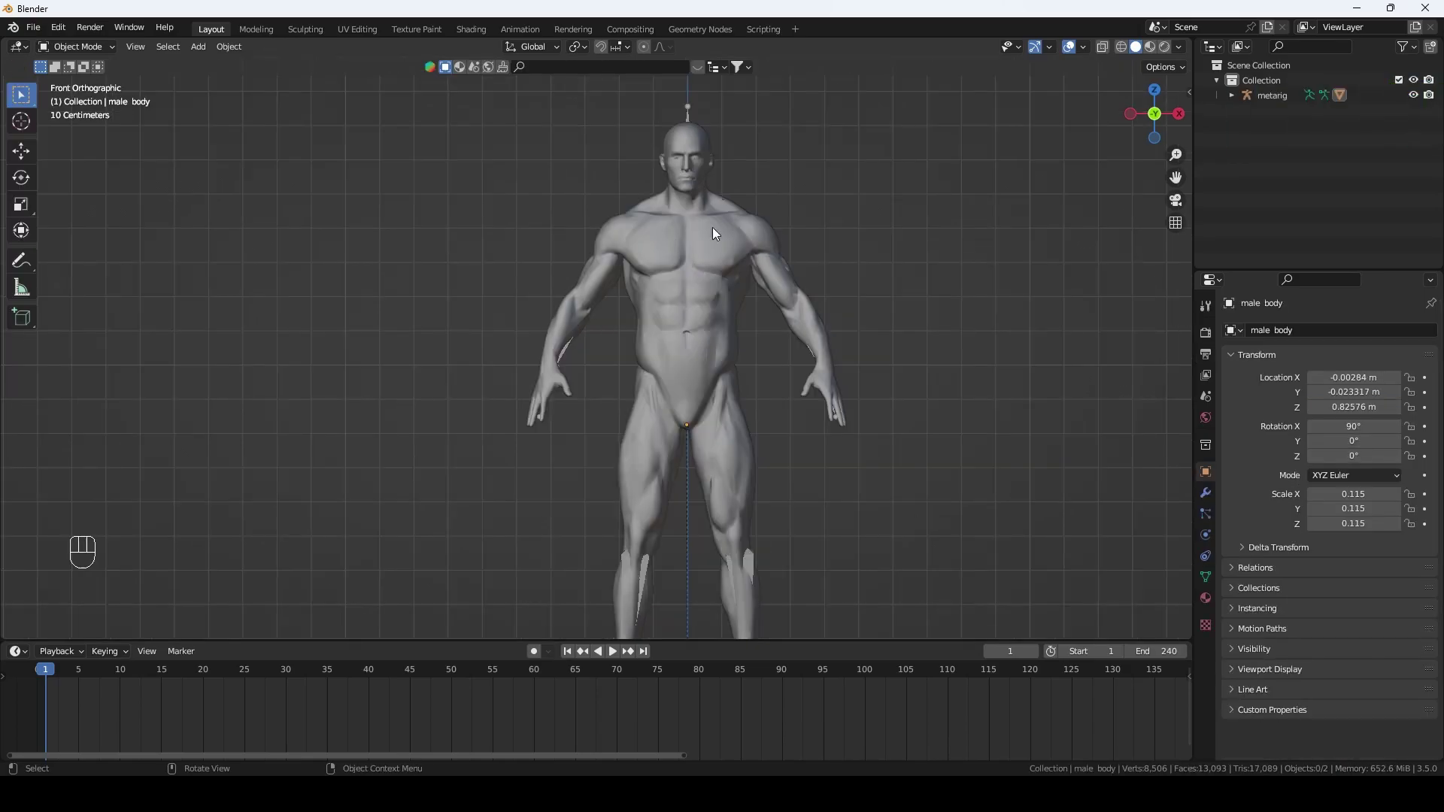
# Step: Parent male_body to the metarig with automatic weights
pyautogui.click(718, 260)
pyautogui.press('alt+z')
pyautogui.click(692, 109)
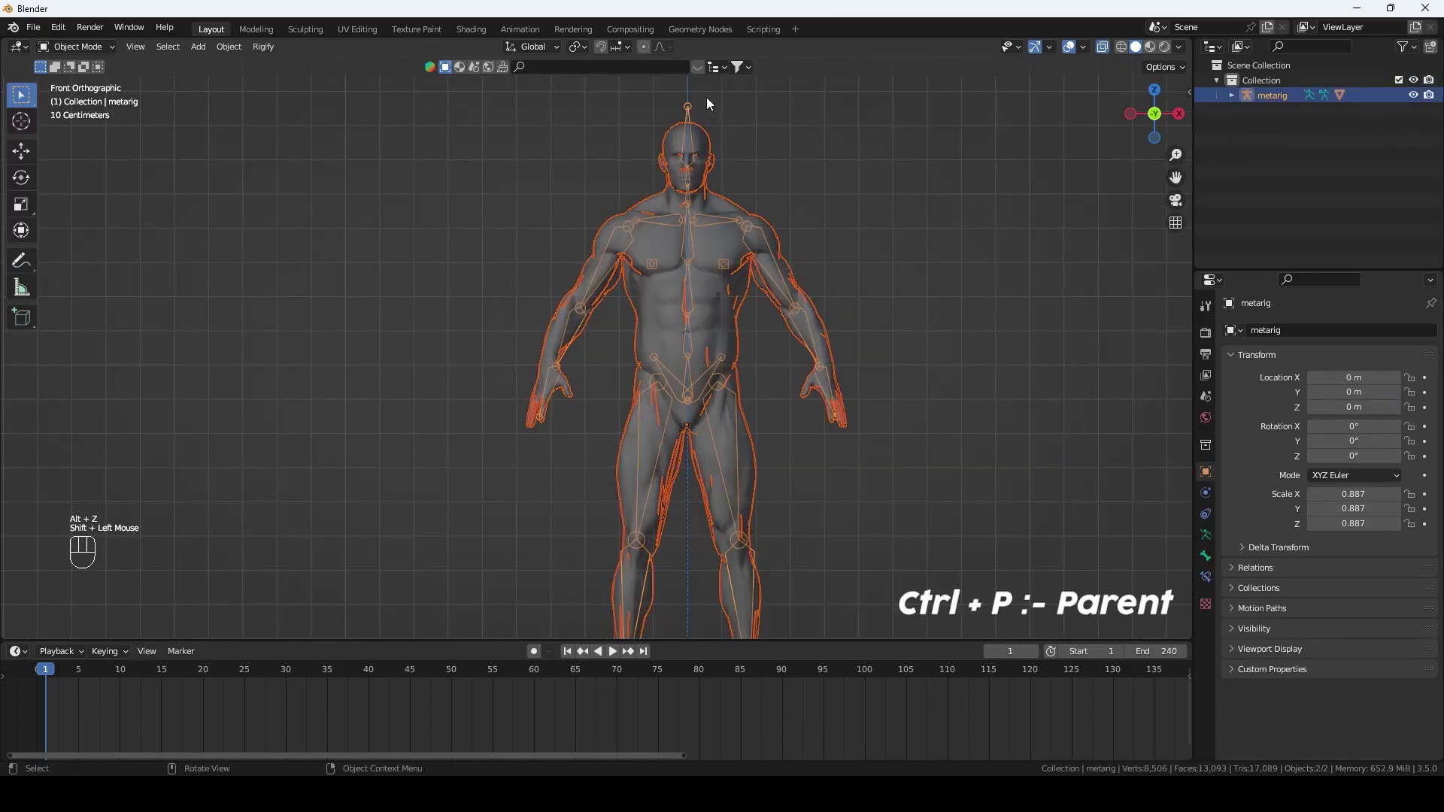
pyautogui.press('ctrl+p')
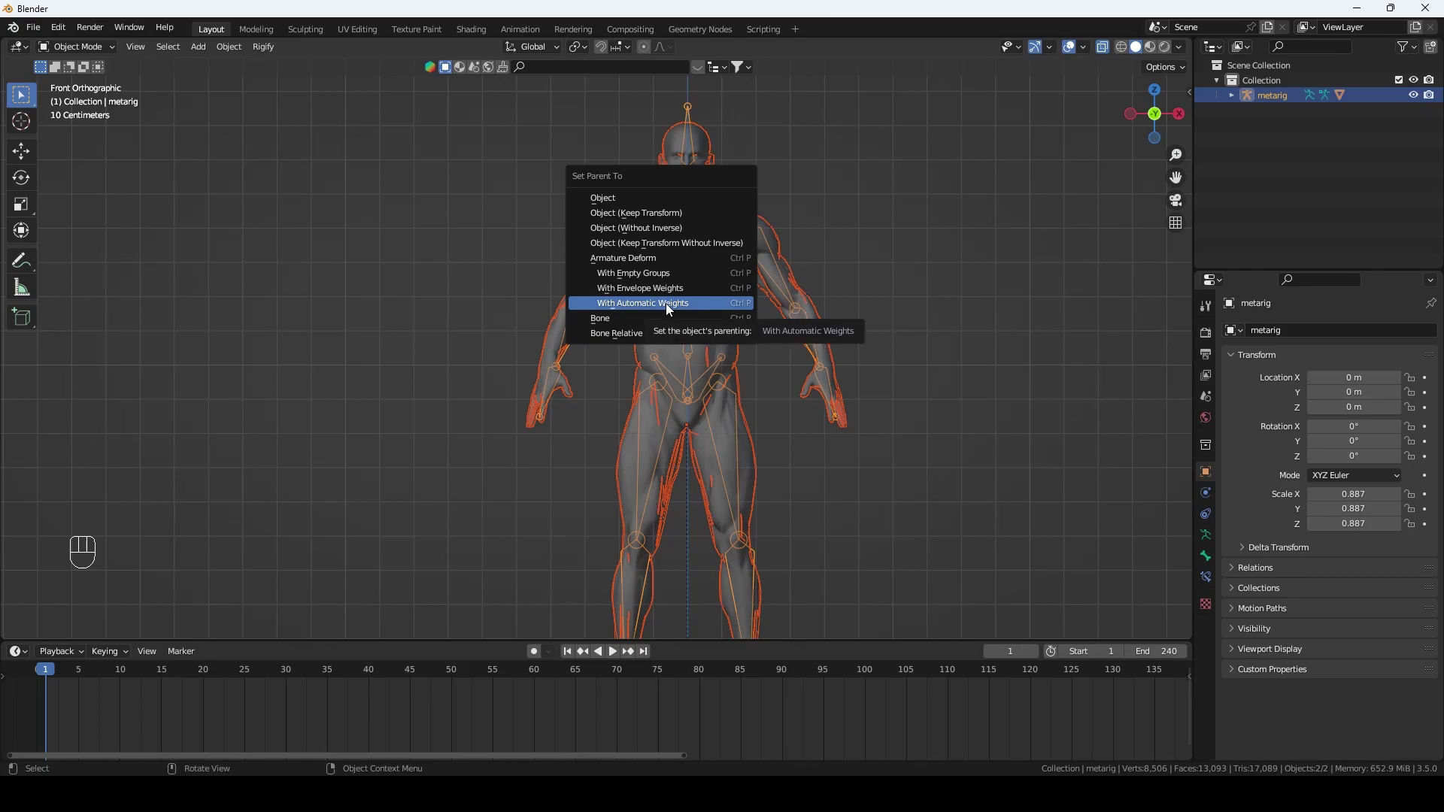
pyautogui.moveTo(743, 312); pyautogui.dragTo(674, 328)
pyautogui.press('alt+z')
# Step: Orbit and zoom around the rigged body to check the result
pyautogui.scroll(-3)
pyautogui.moveTo(770, 247); pyautogui.dragTo(732, 290)
pyautogui.scroll(-3)
pyautogui.click(618, 210)
pyautogui.scroll(3)
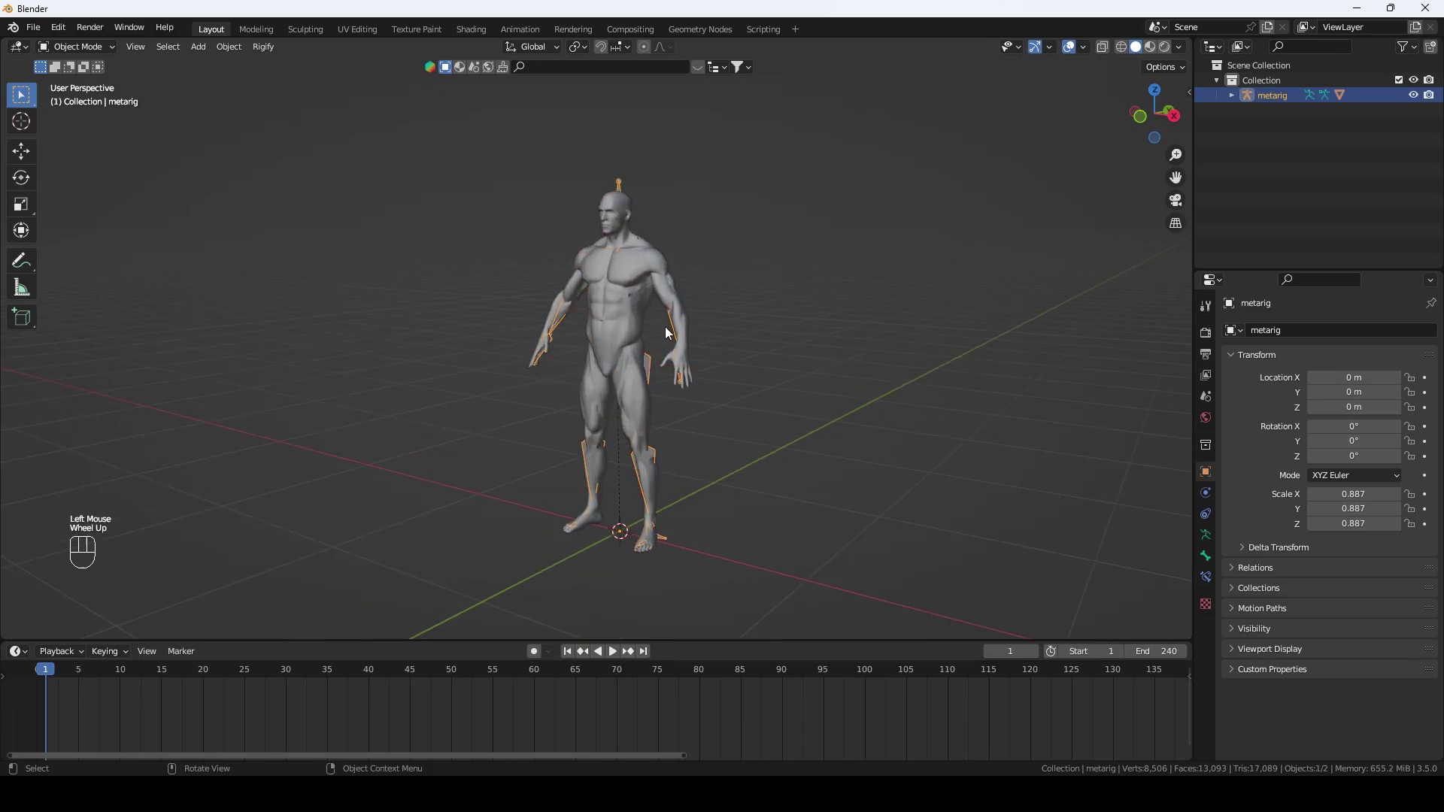
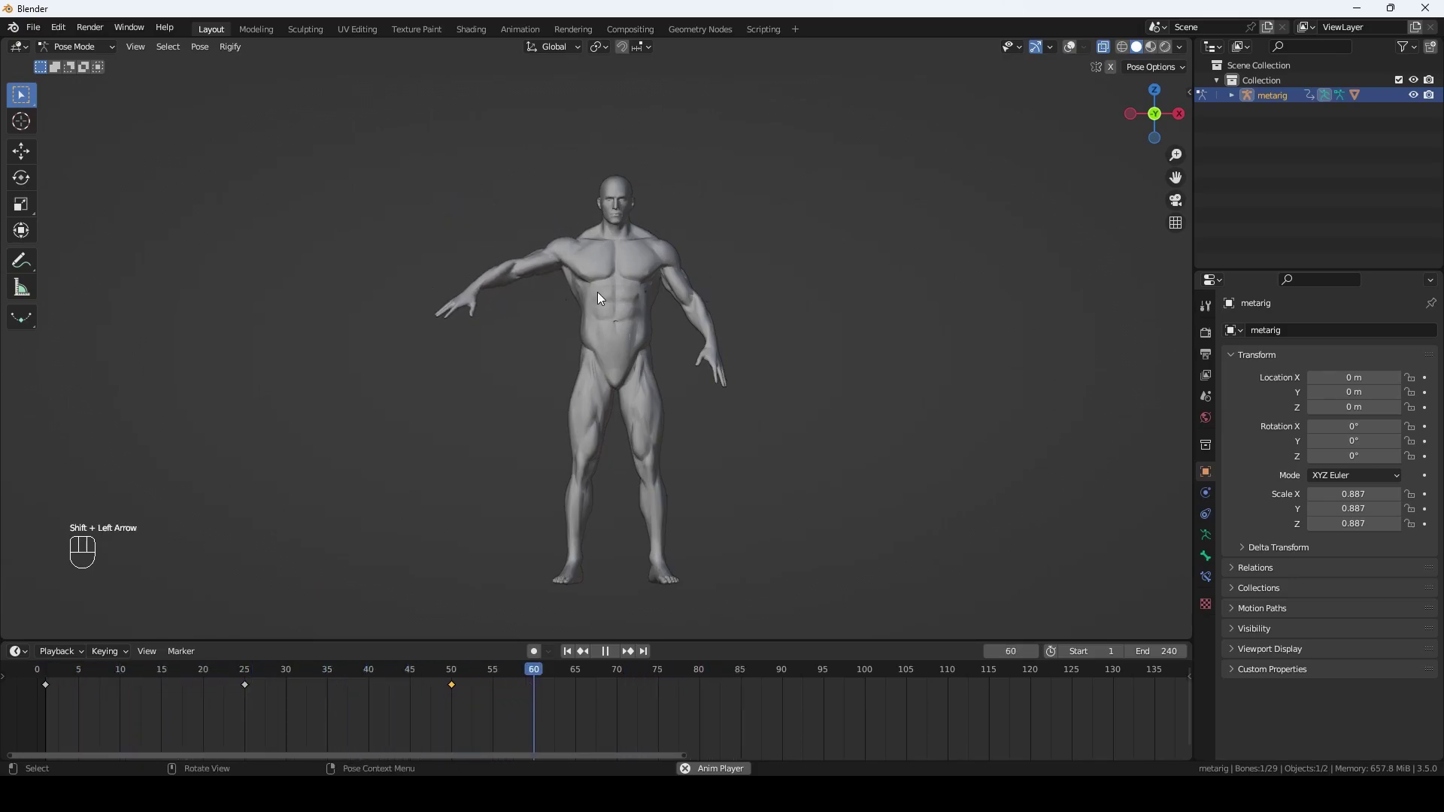
# Step: Play back the raised-arm keyframe, then undo the pose changes
pyautogui.press('space')
pyautogui.press('ctrl+z')
pyautogui.press('ctrl+z')
pyautogui.press('ctrl+z')
pyautogui.press('ctrl+z')
pyautogui.press('ctrl+z')
pyautogui.press('shift+alt+z')
pyautogui.press('a')
pyautogui.press('x')
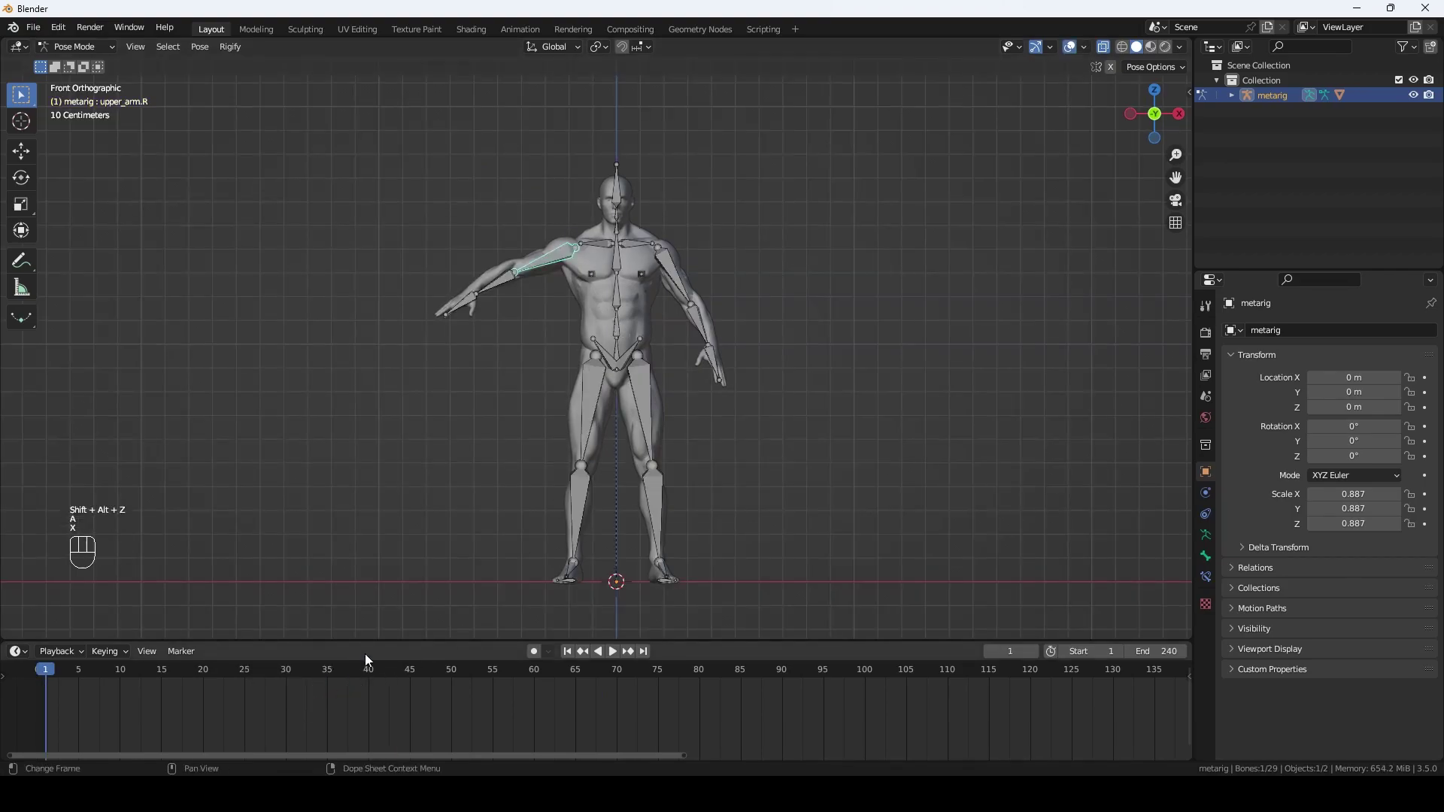
# Step: Select all bones, clear their rotation to rest pose, and enter Edit Mode
pyautogui.press('a')
pyautogui.press('alt+r')
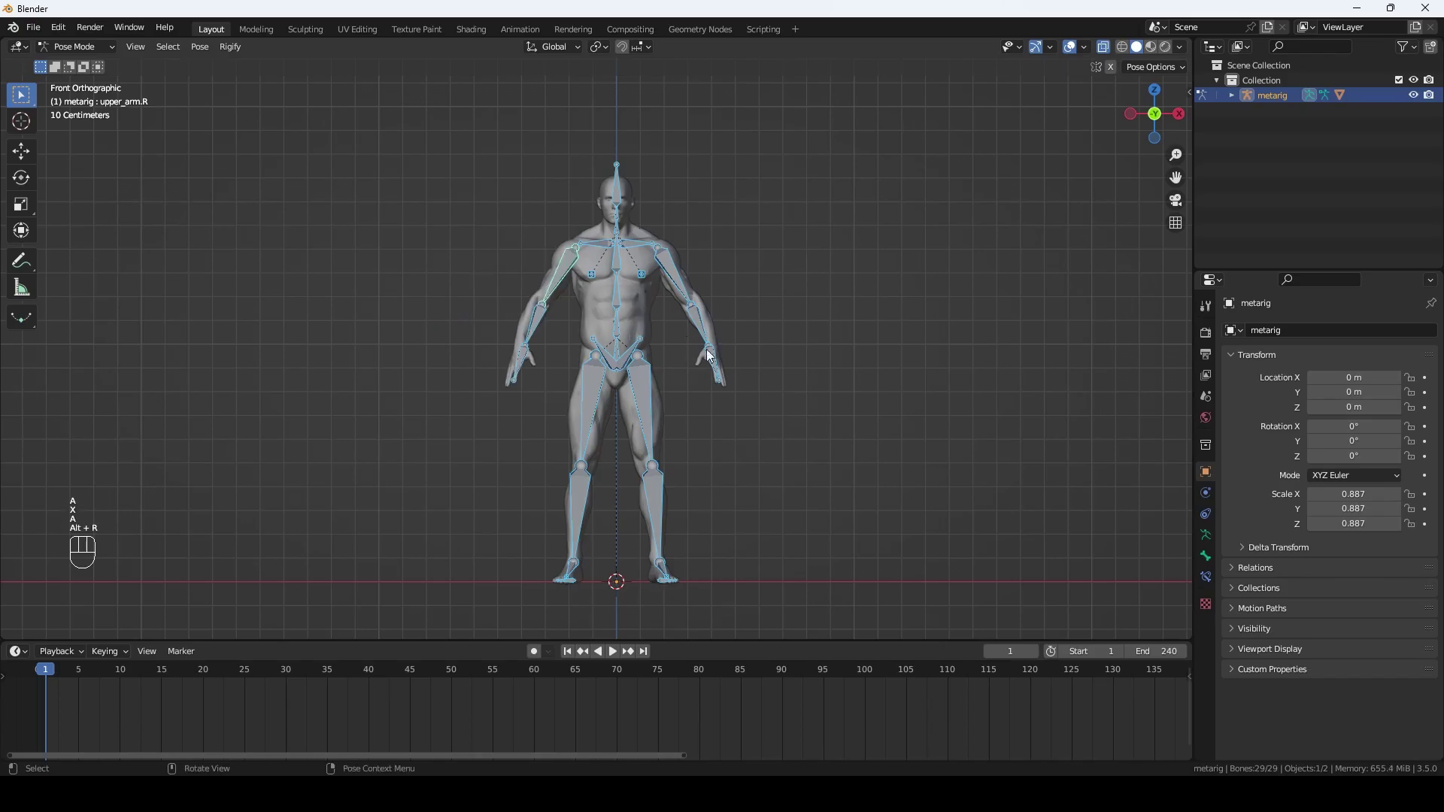
pyautogui.press('shift+alt+z')
pyautogui.moveTo(765, 378); pyautogui.dragTo(792, 380)
pyautogui.press('alt+z')
pyautogui.moveTo(790, 383); pyautogui.dragTo(762, 390)
pyautogui.press('Tab')
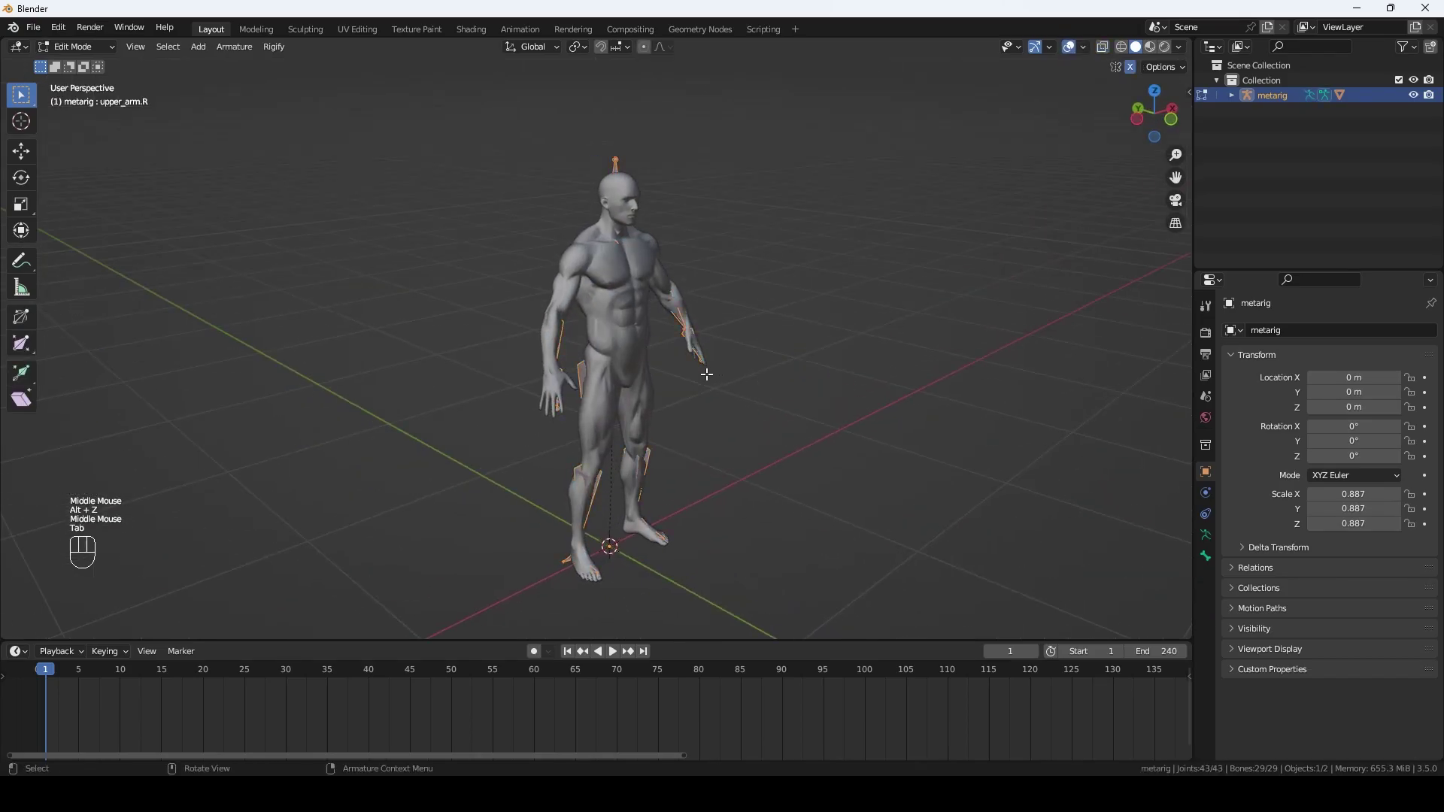